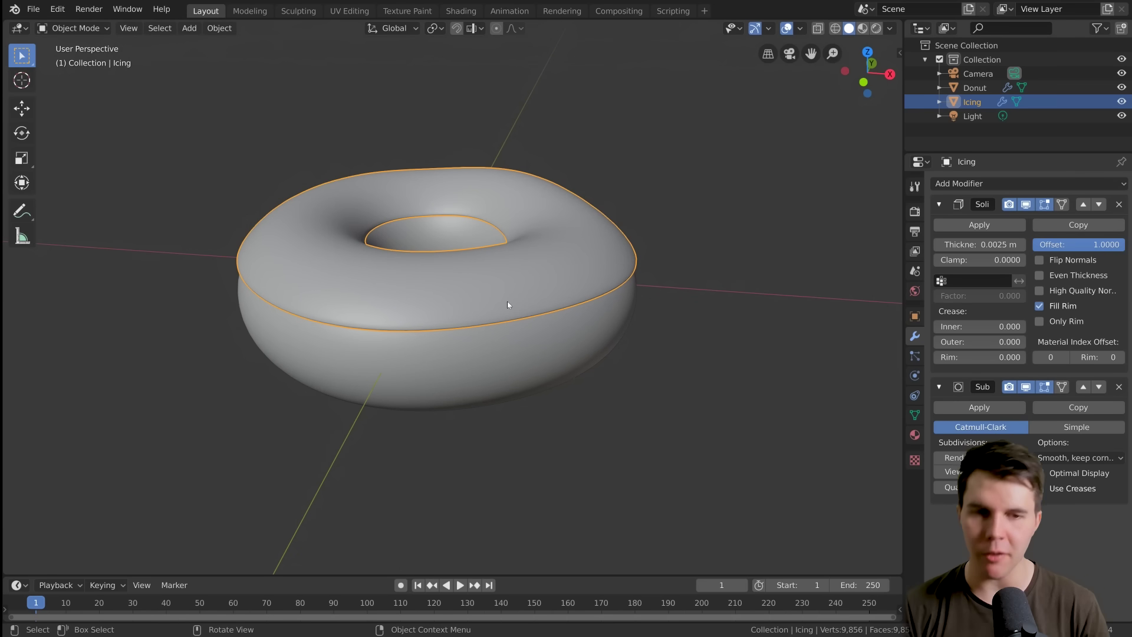
Show the icing's editable cage instead of the smoothed surface and switch between object and edit mode.
middle_click(511, 304)
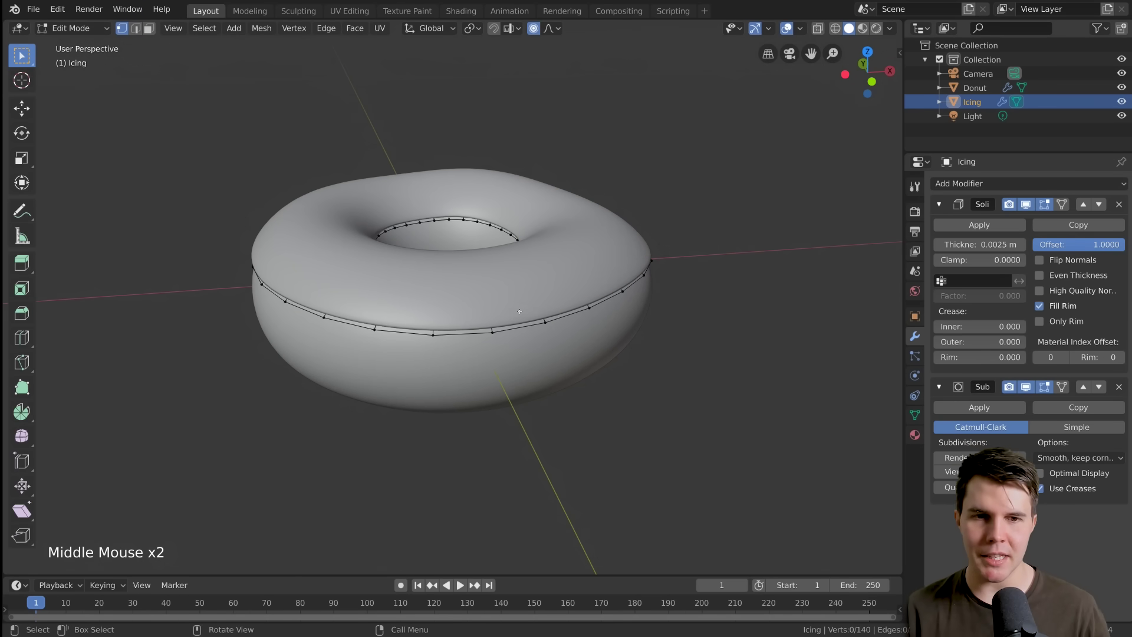
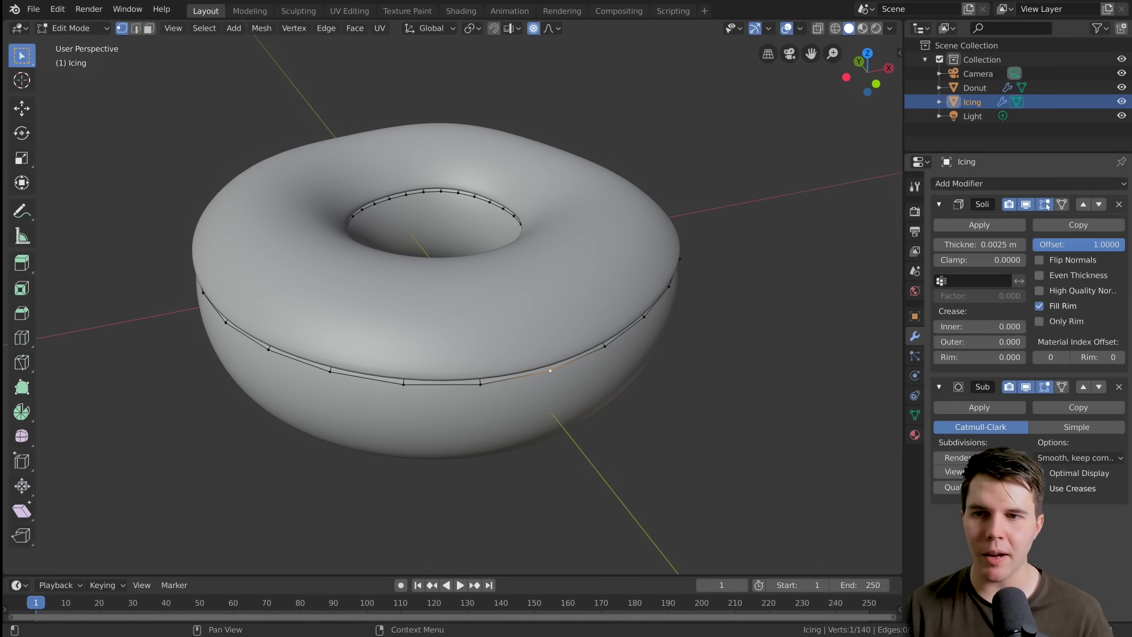
click(1050, 208)
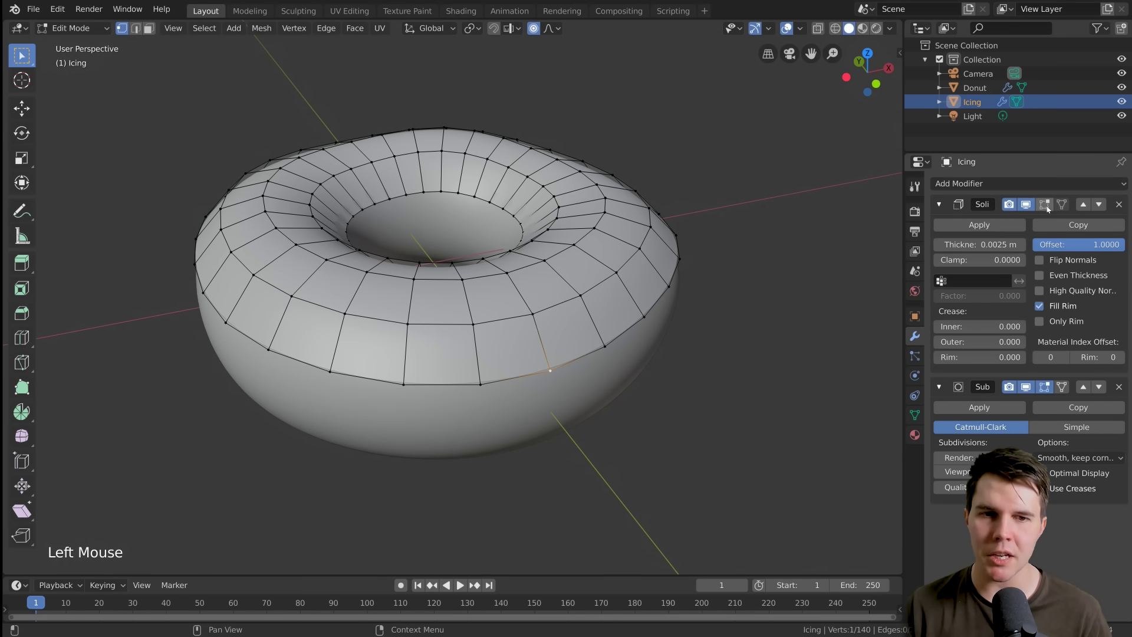
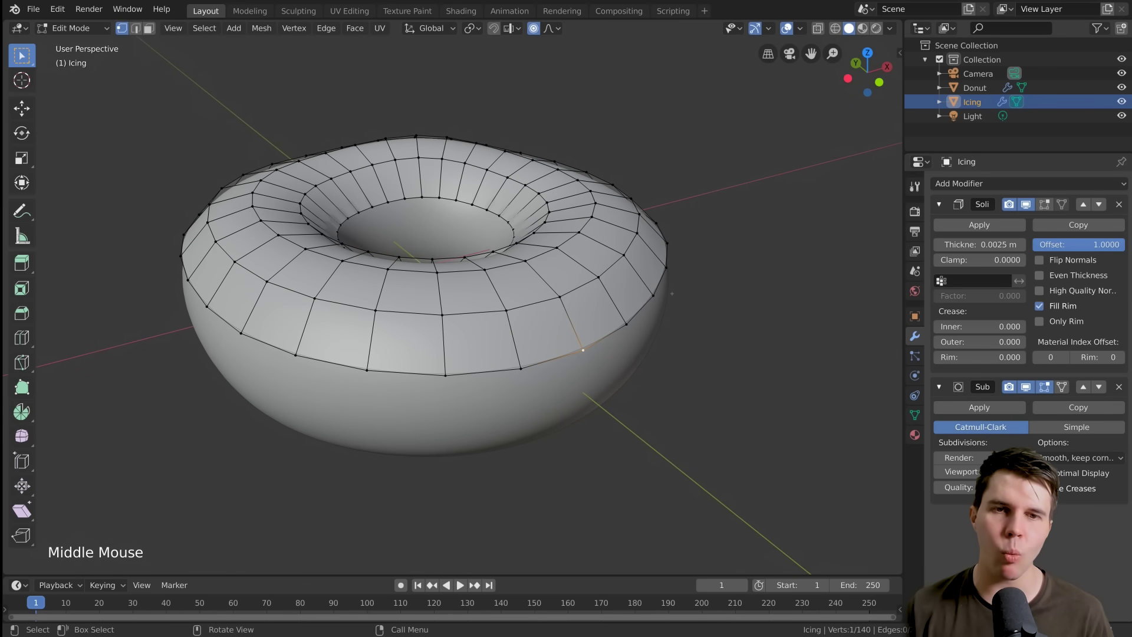
key(Tab)
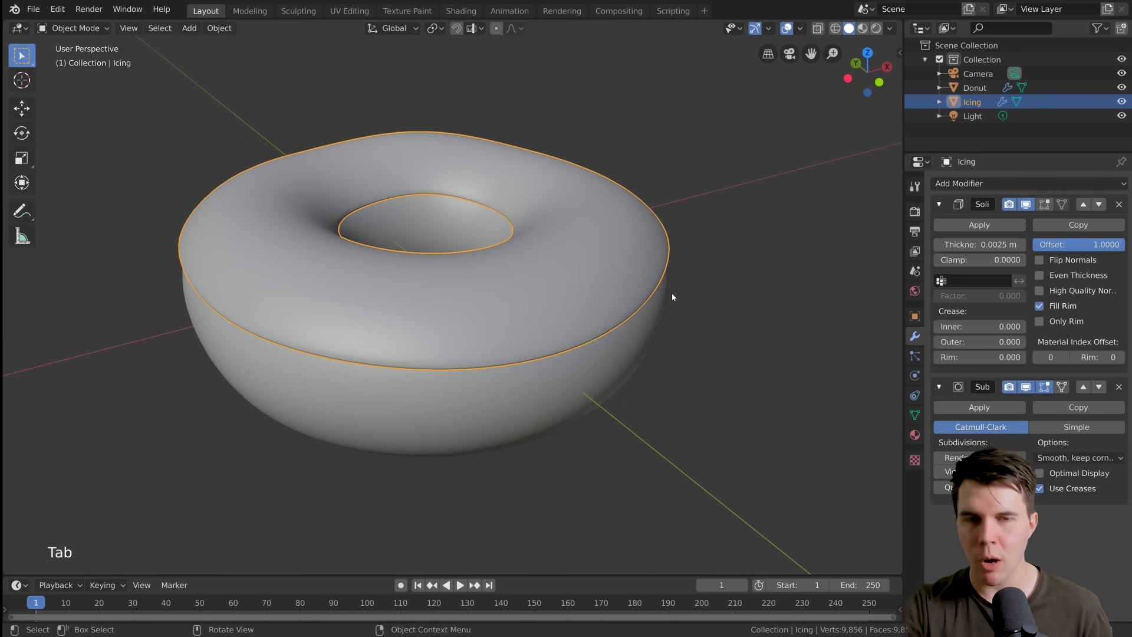
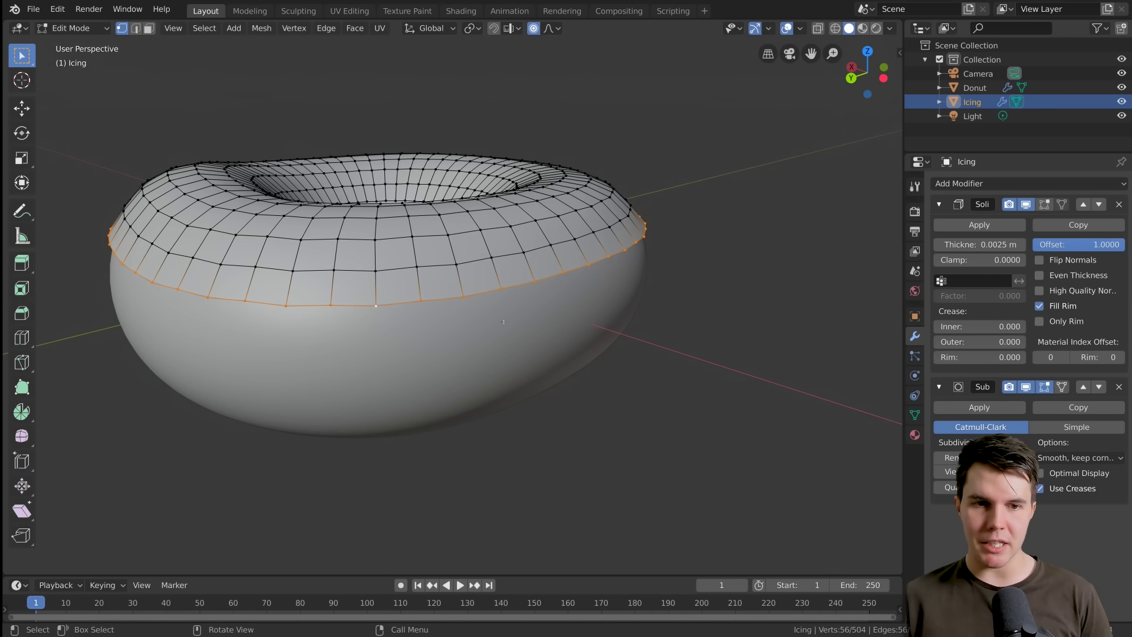
Invert the selection to the upper icing and hide it, leaving only the lower edge loop visible.
click(211, 32)
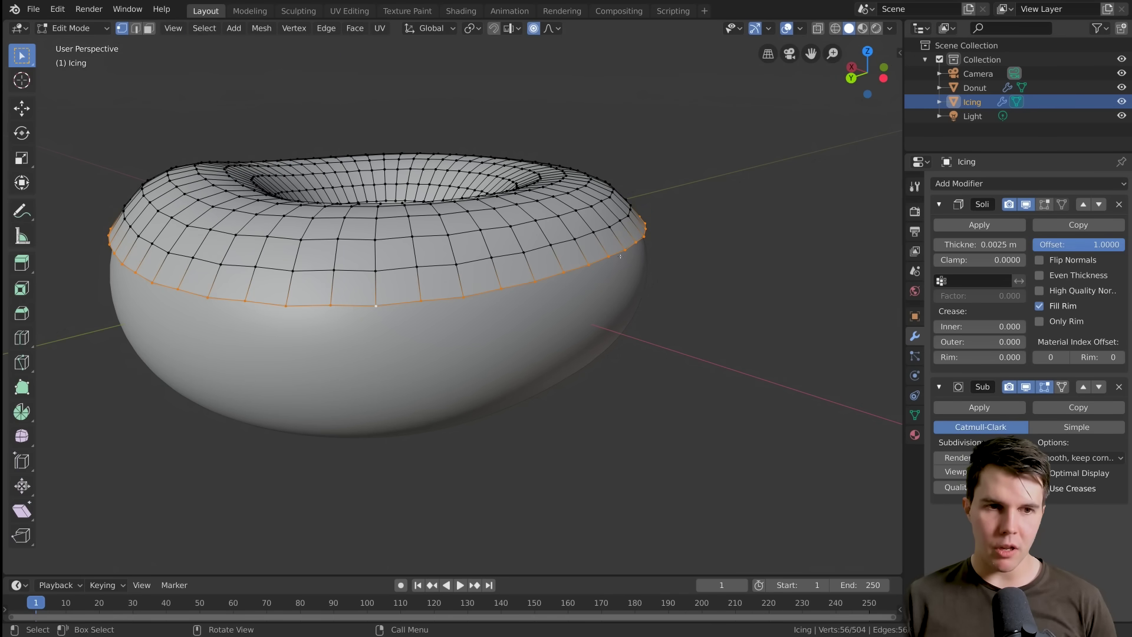
key(ctrl+i)
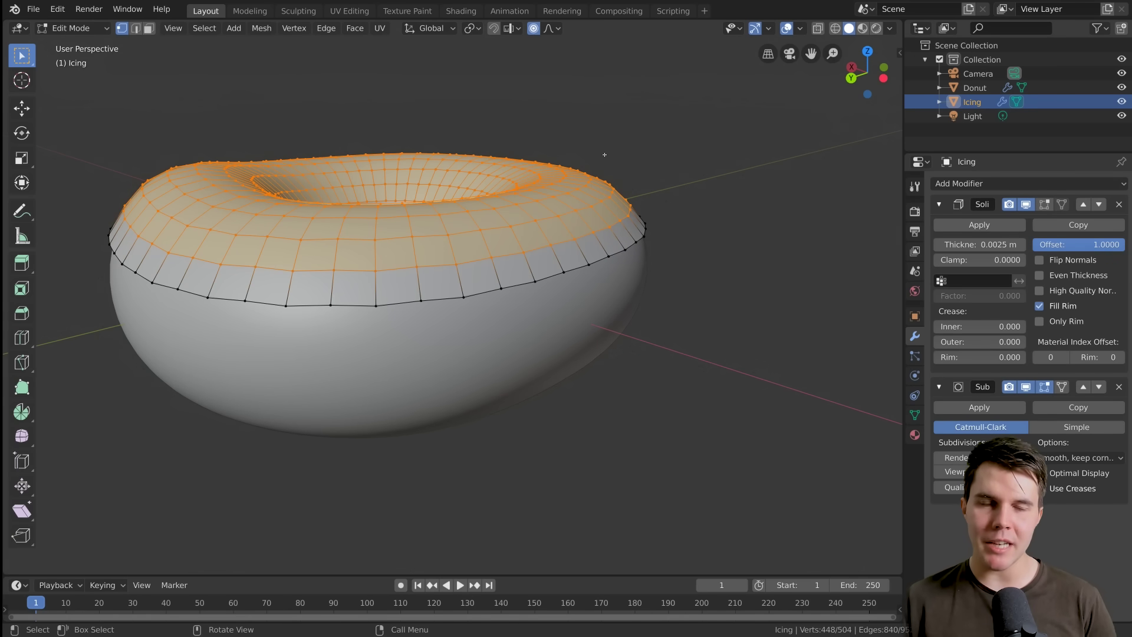
key(h)
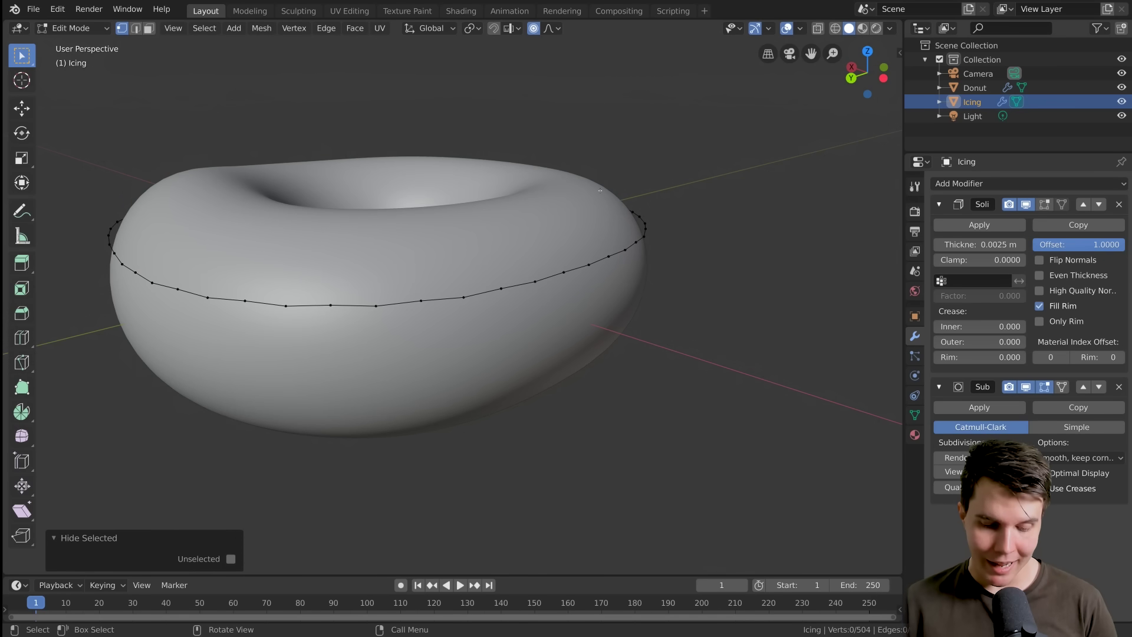
key(alt+h)
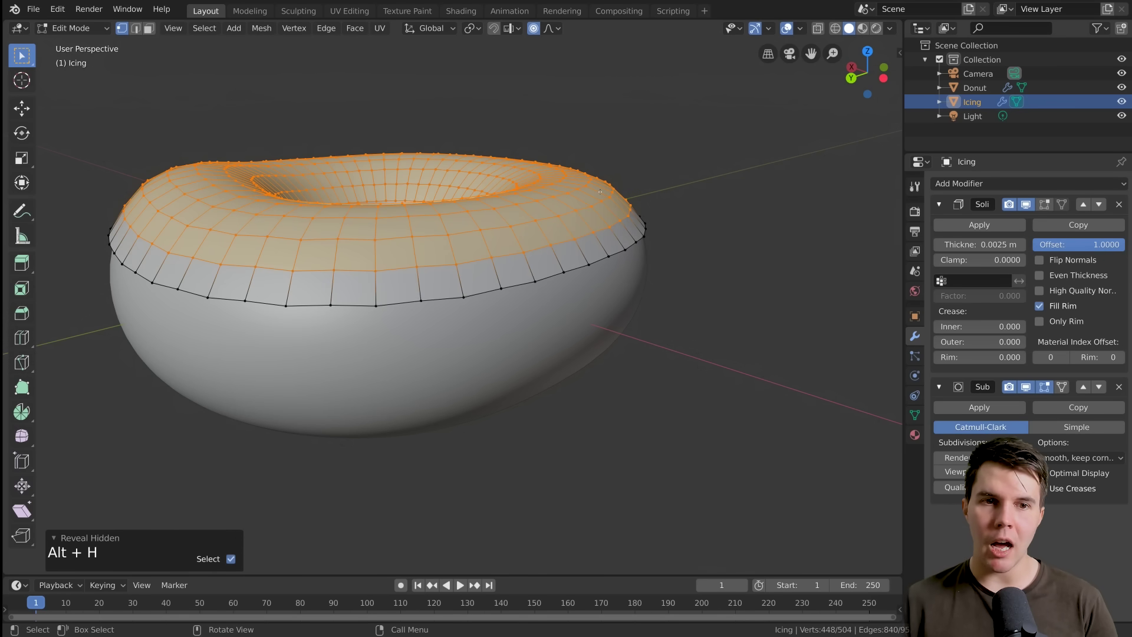
key(h)
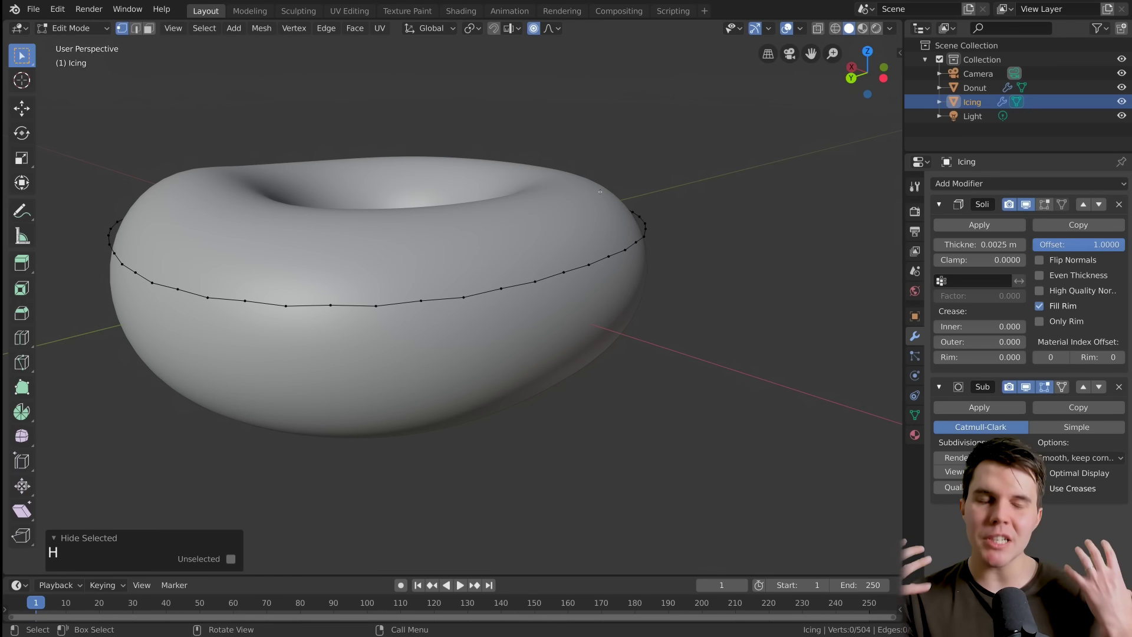
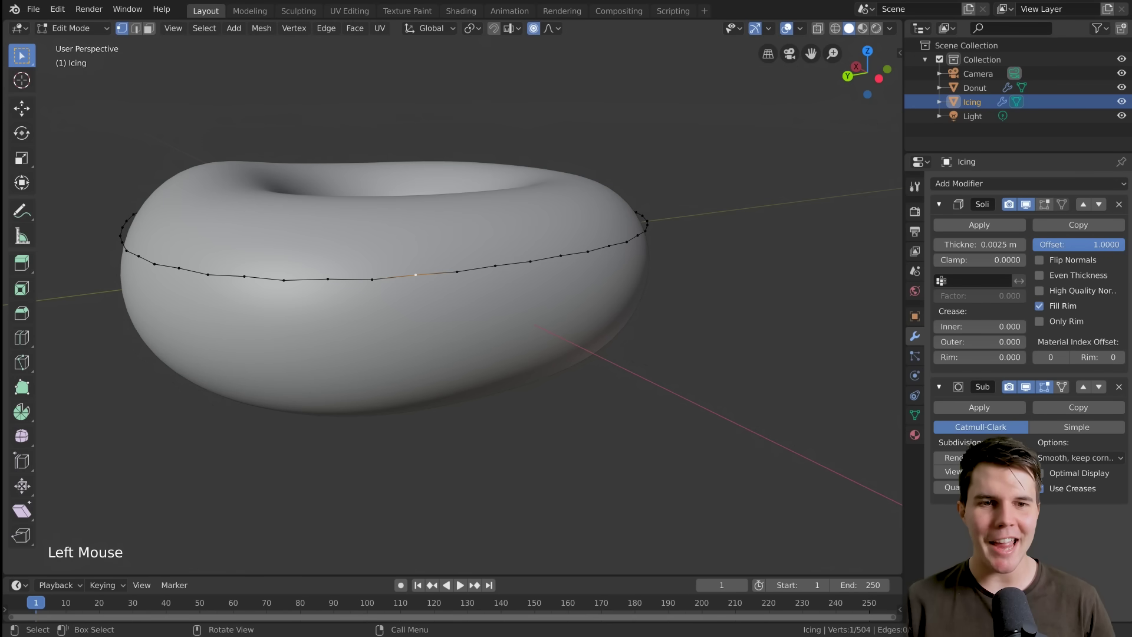
key(g)
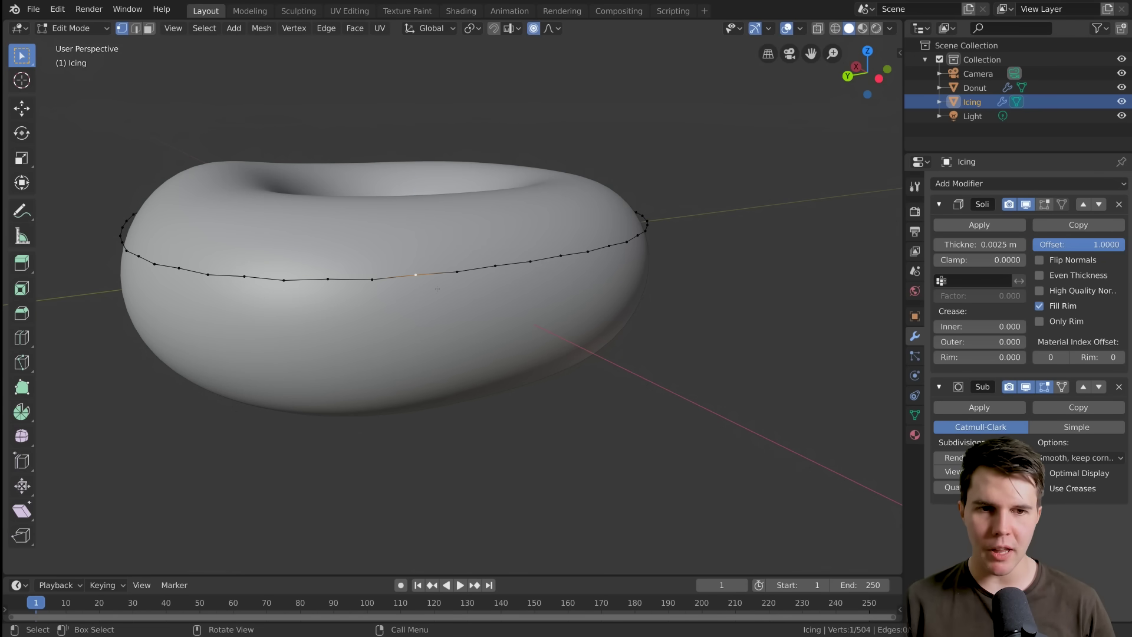
key(g)
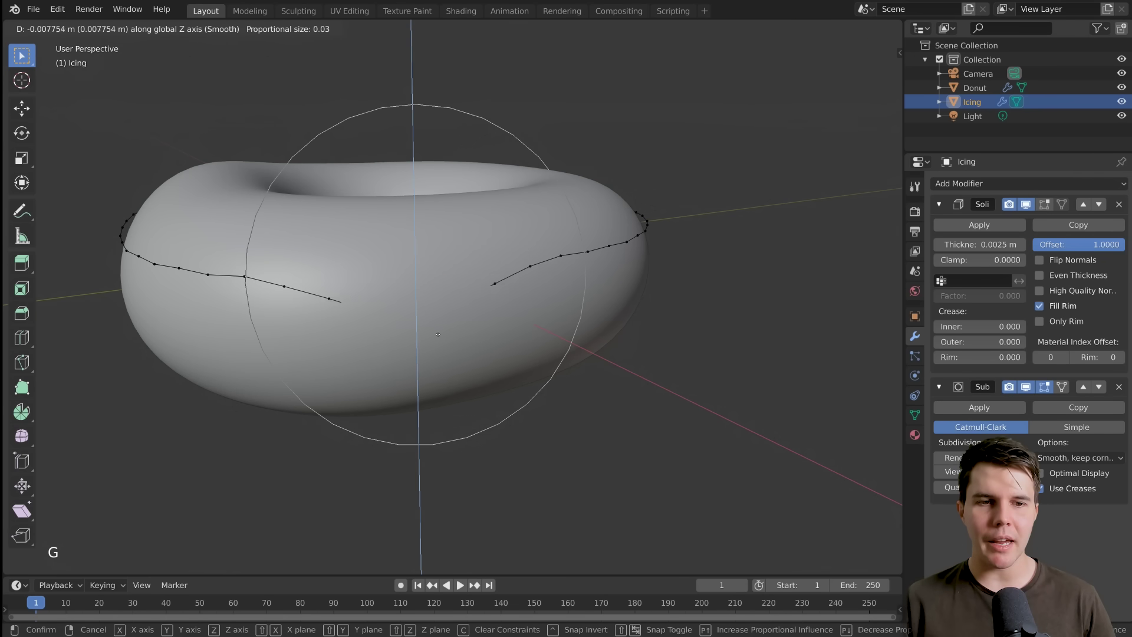
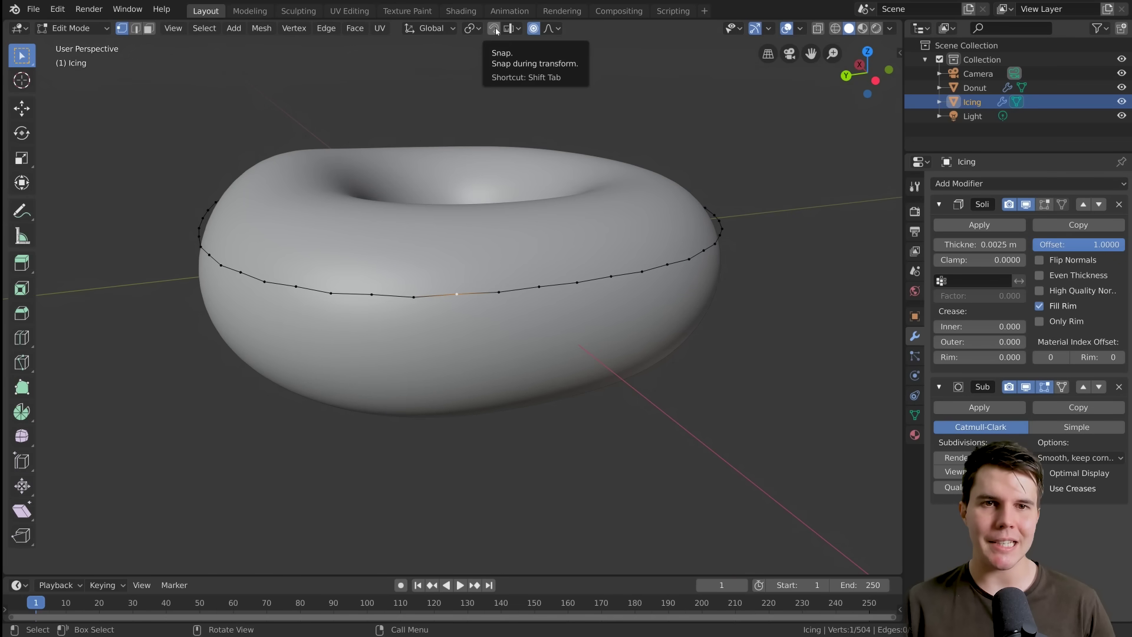
Enable face snapping with individual-element projection and start pulling a rim vertex down with soft falloff.
click(499, 30)
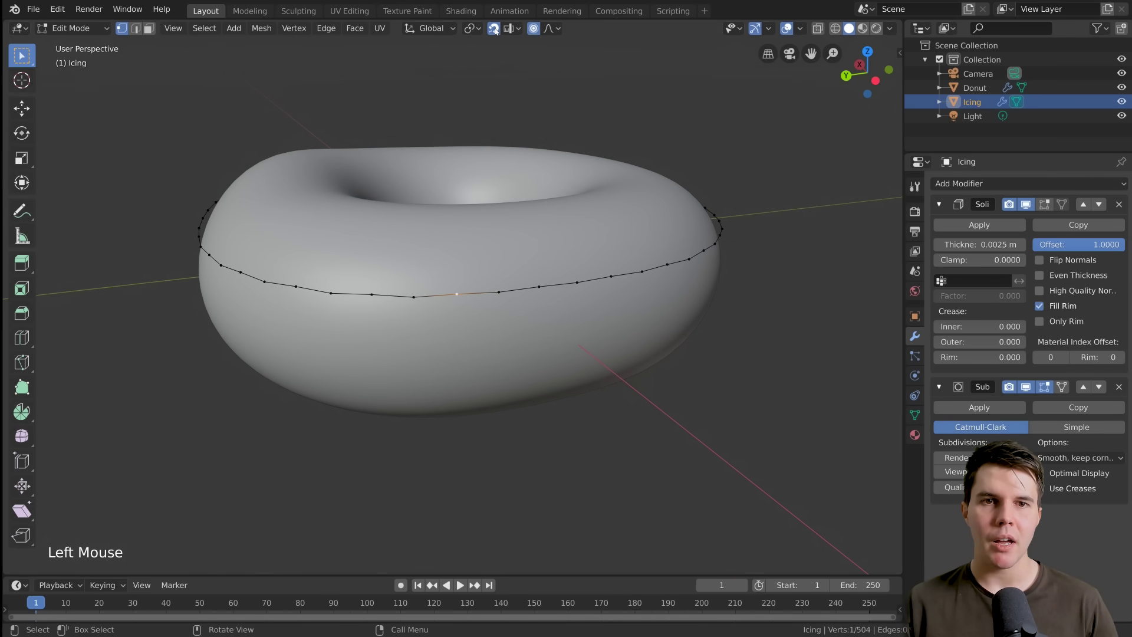
click(514, 33)
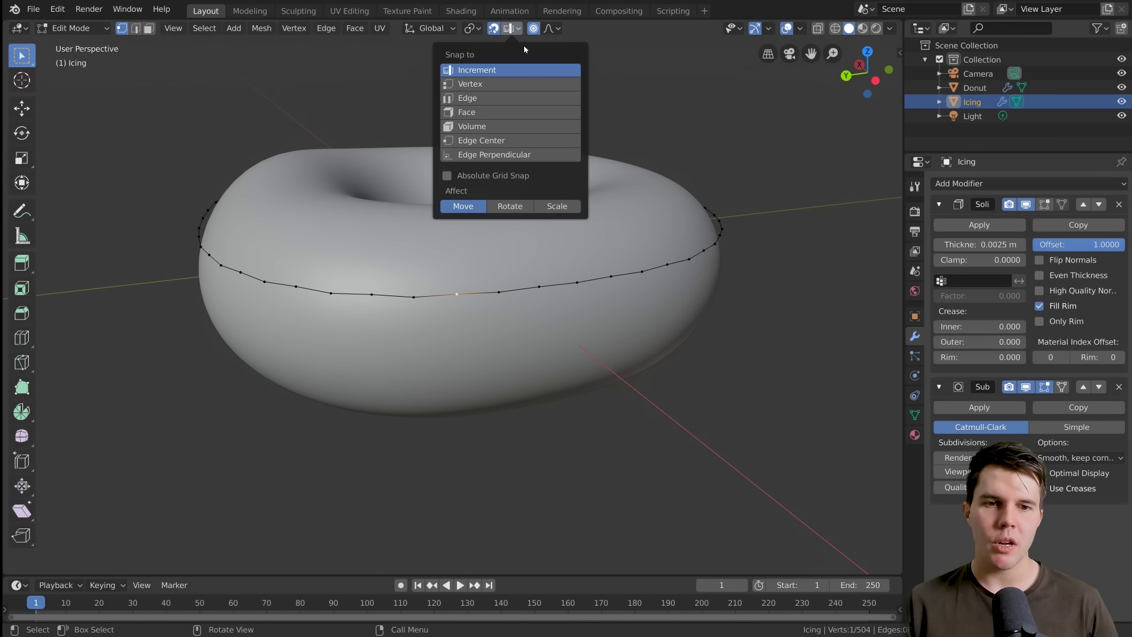
scroll(down, 3)
key(g)
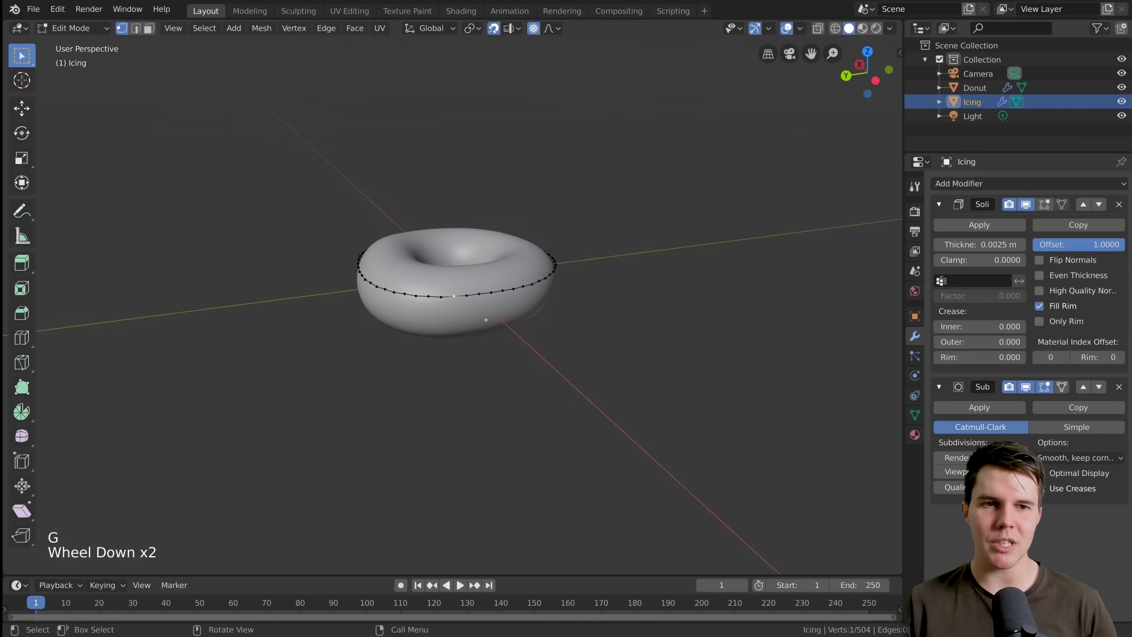
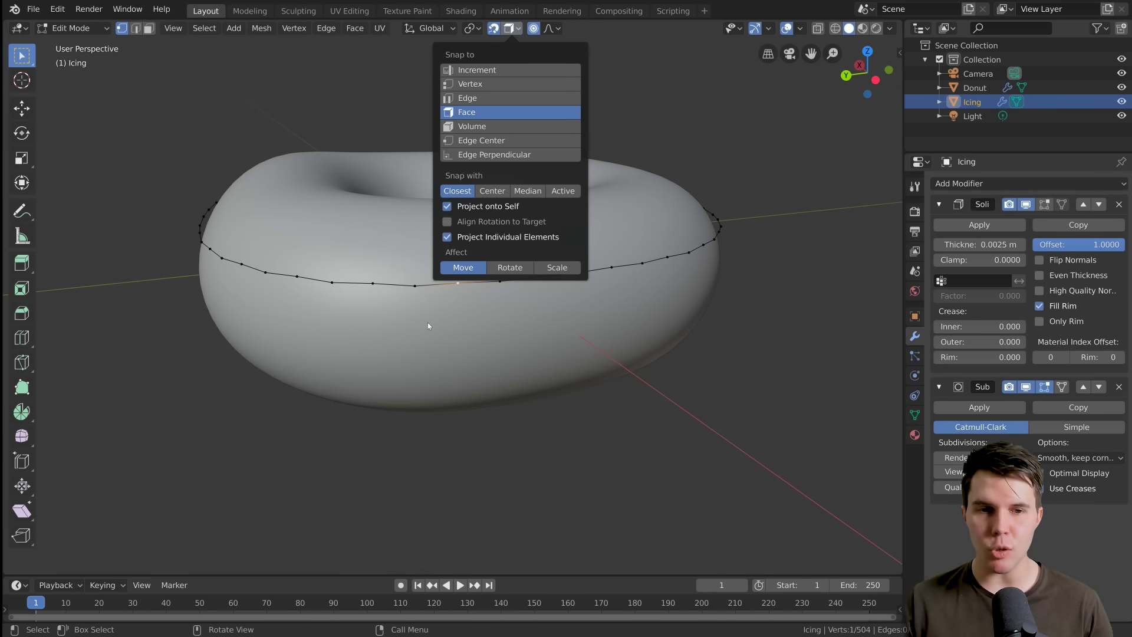
key(g)
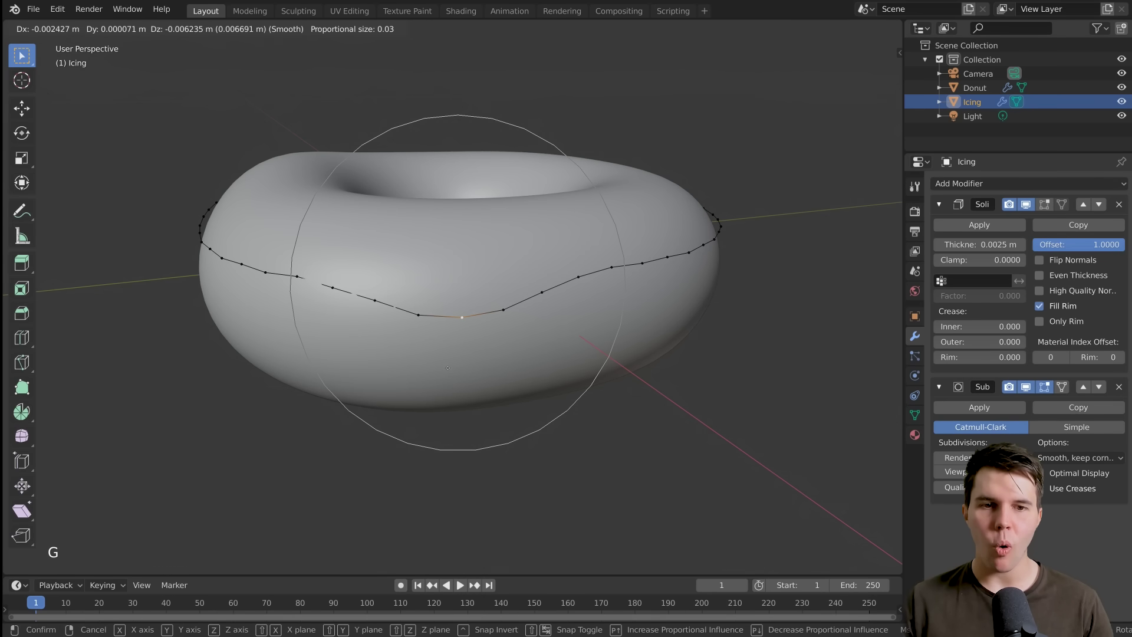
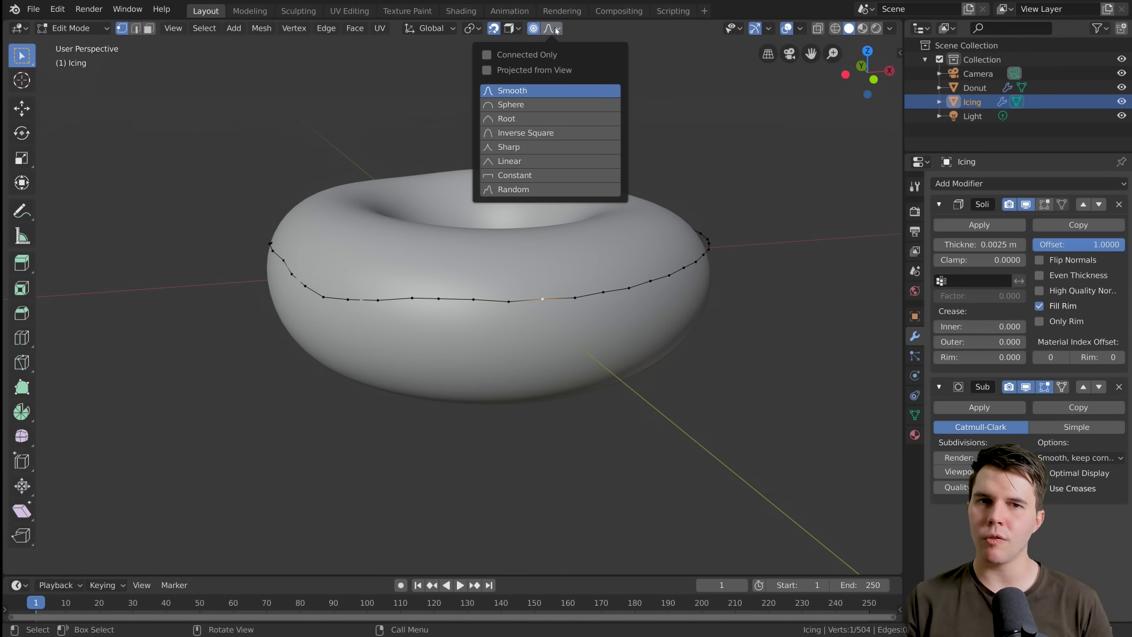
Confirm further downward drips along the rim and orbit in object mode to review the wavy edge.
key(g)
key(Tab)
middle_click(604, 345)
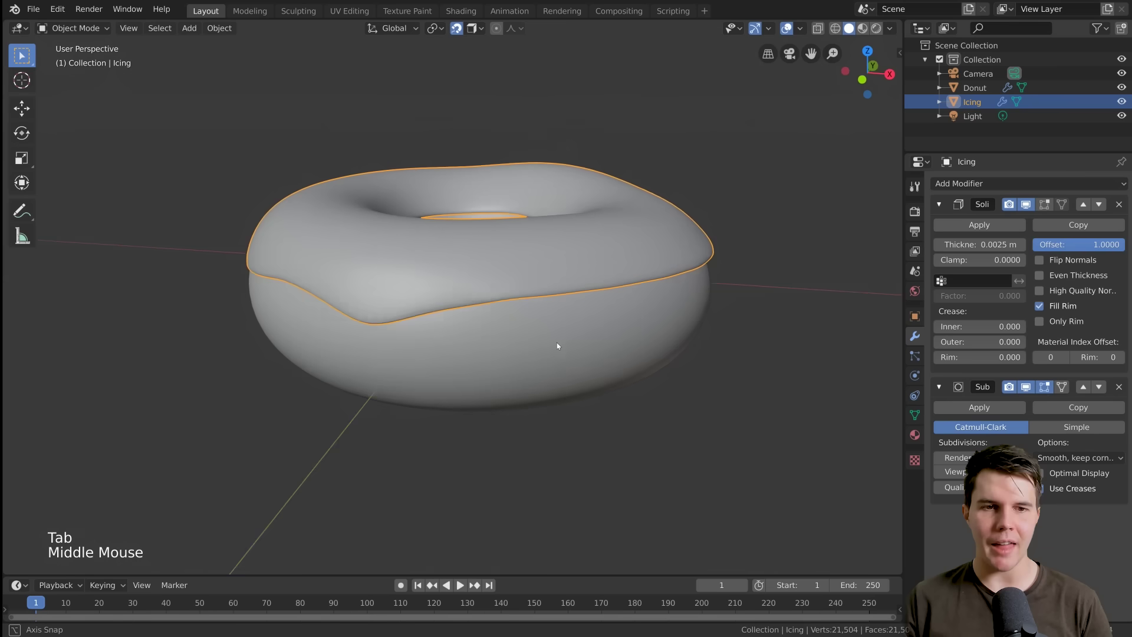
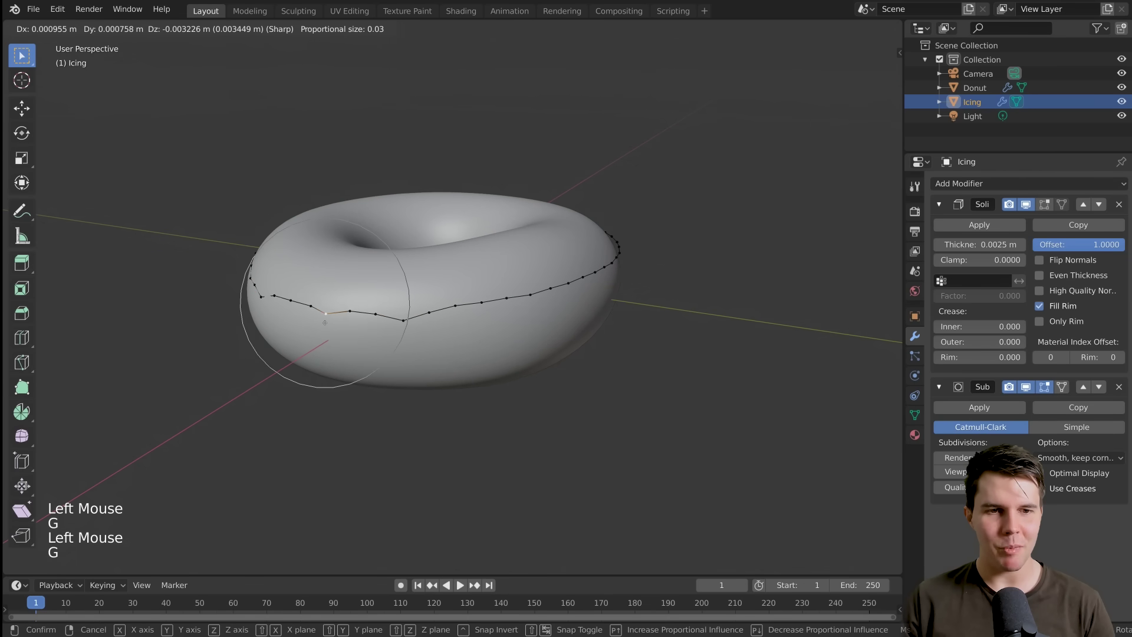
key(Tab)
middle_click(407, 321)
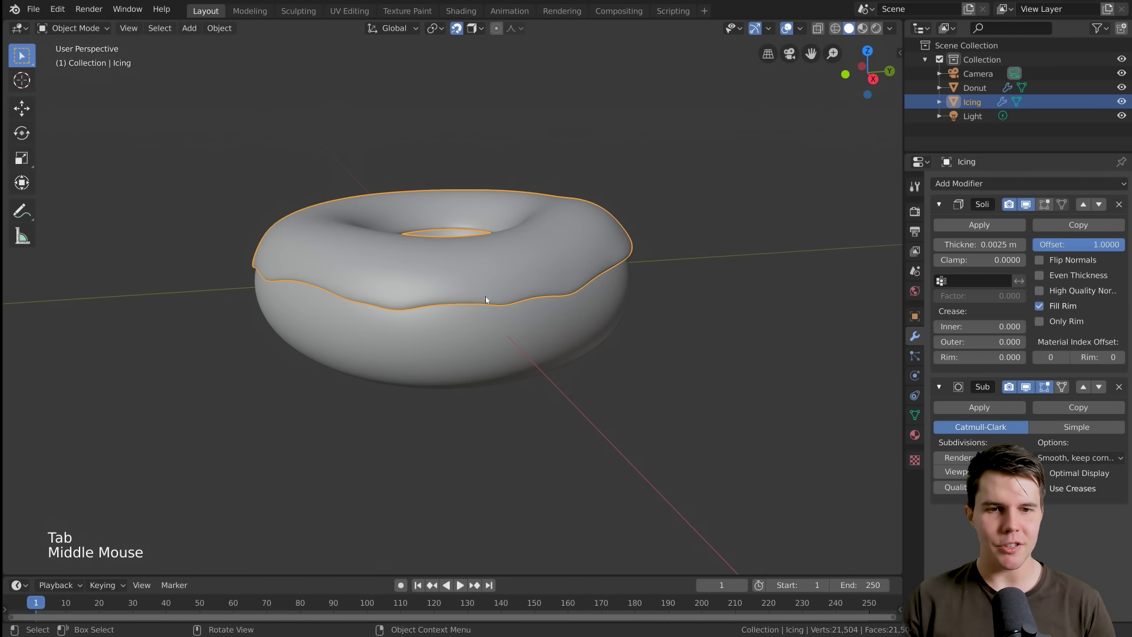
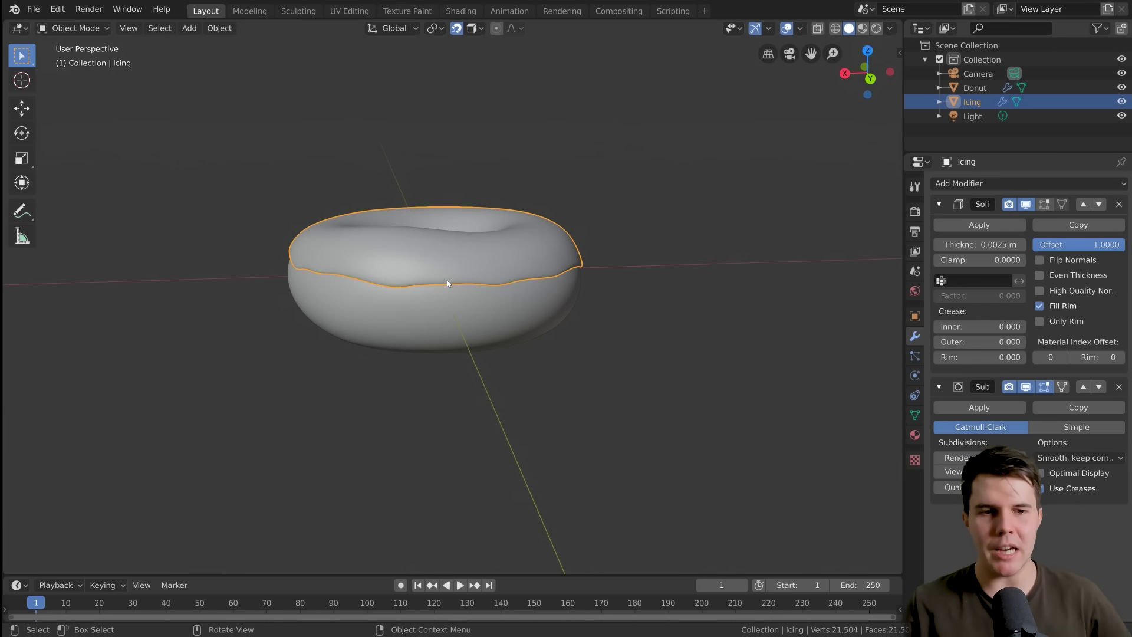
middle_click(459, 284)
middle_click(461, 288)
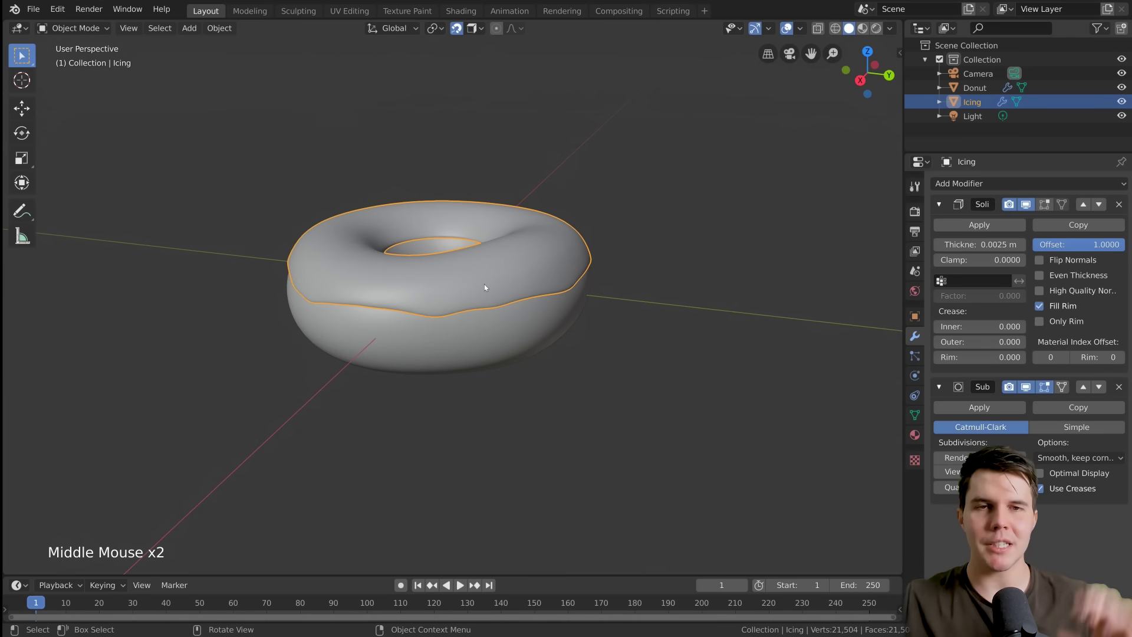
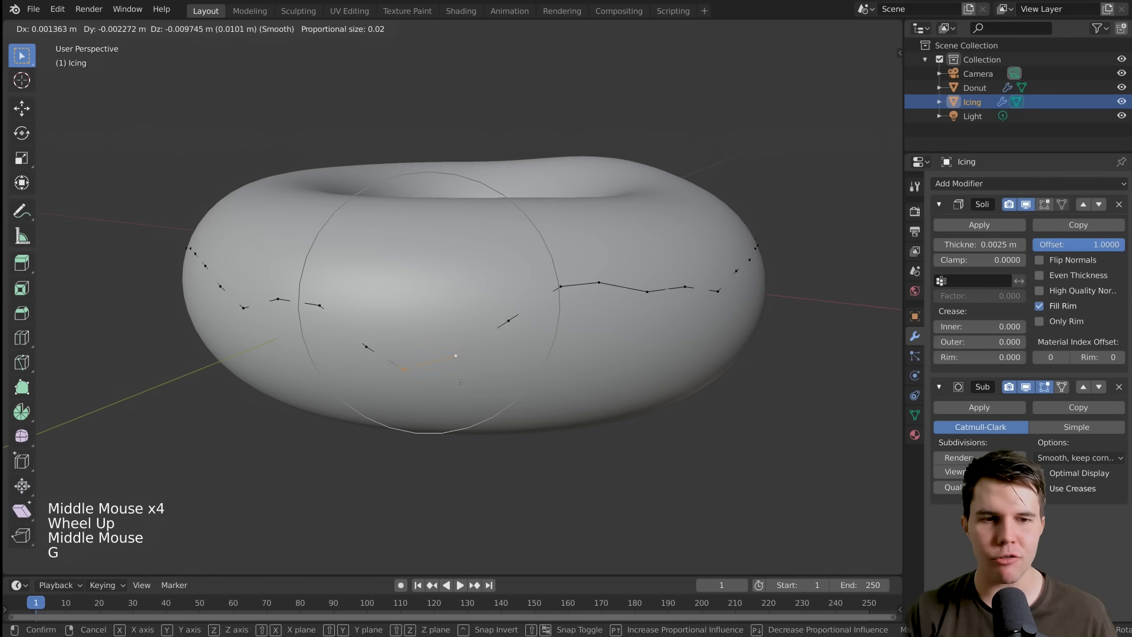
Orbit around the donut in object mode to inspect the large left drip.
key(Tab)
middle_click(461, 382)
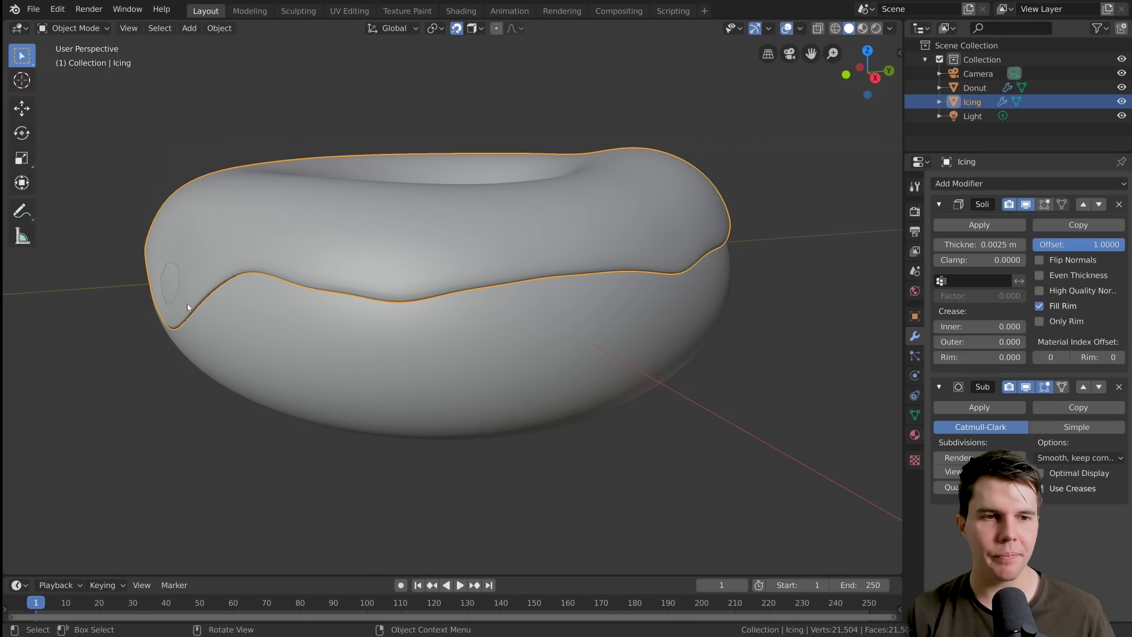
middle_click(199, 251)
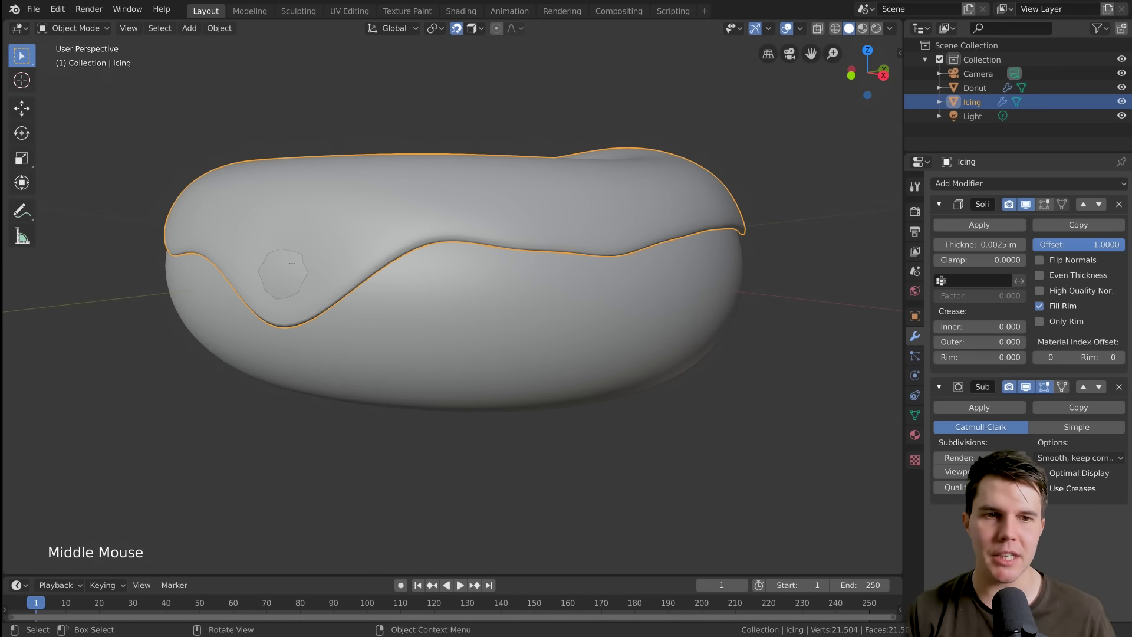
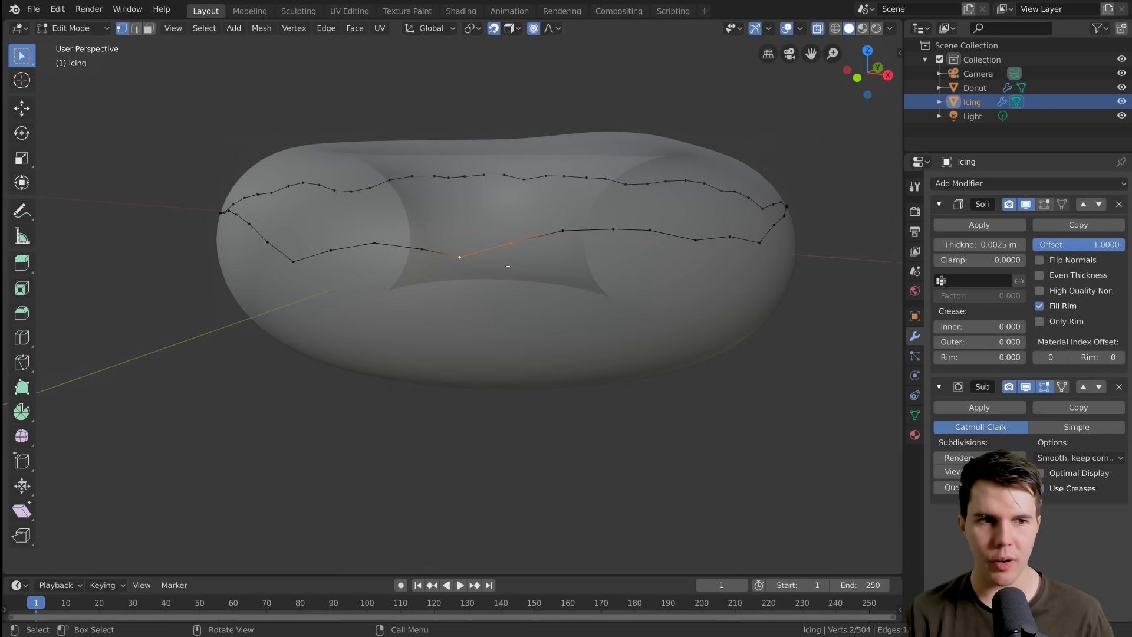
Extrude a front rim vertex downward into a long narrow drip and check it from object mode.
key(e)
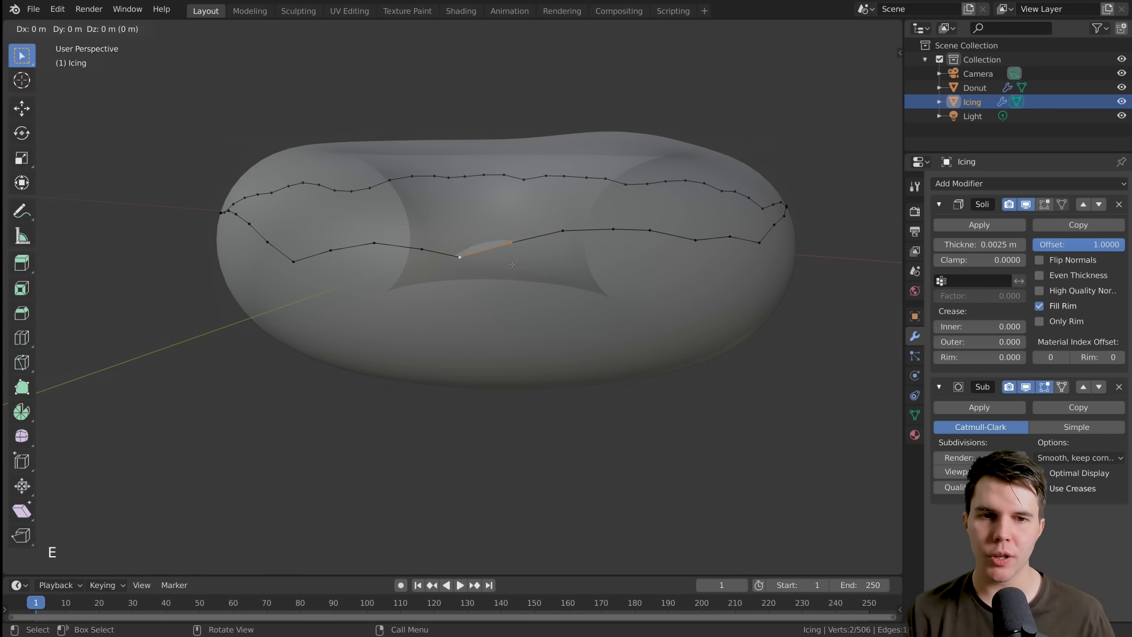
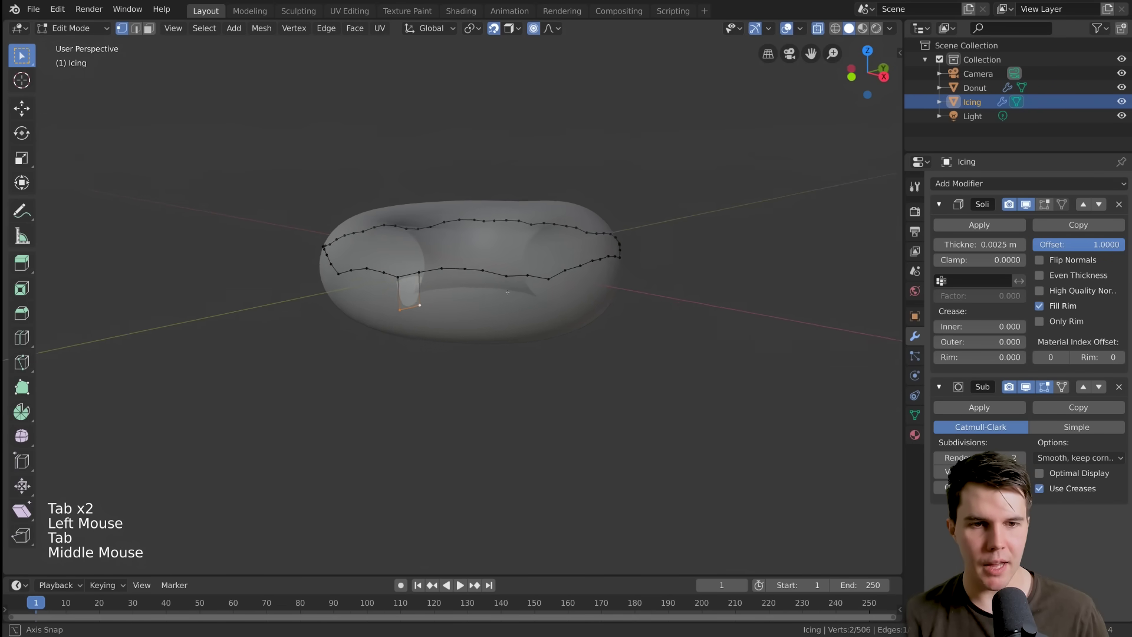
scroll(up, 3)
key(Tab)
middle_click(510, 292)
key(Tab)
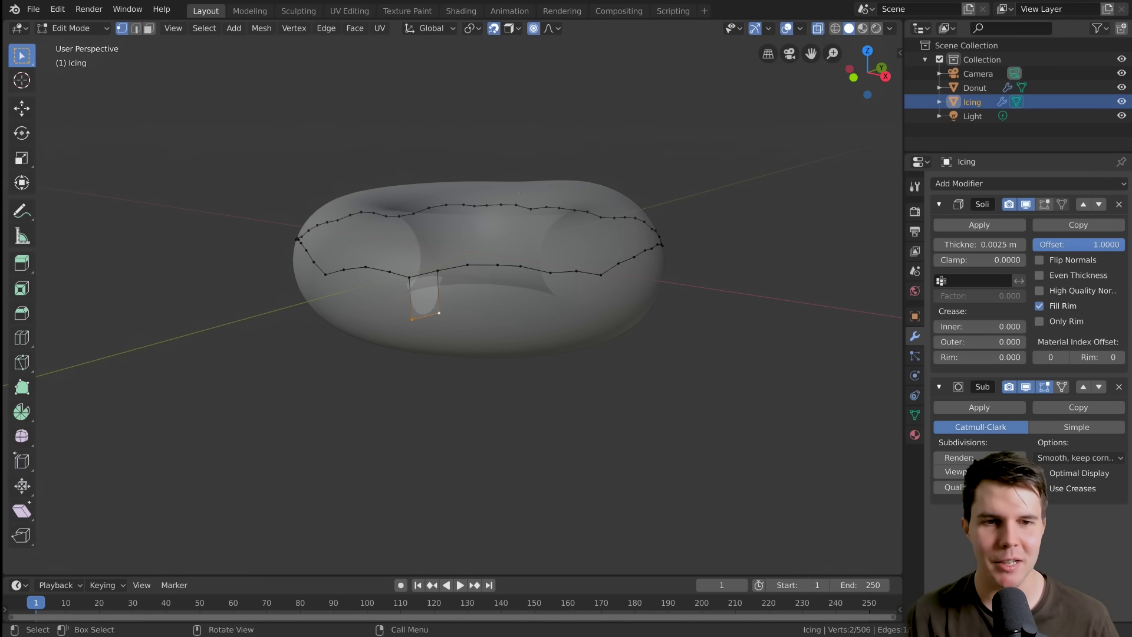
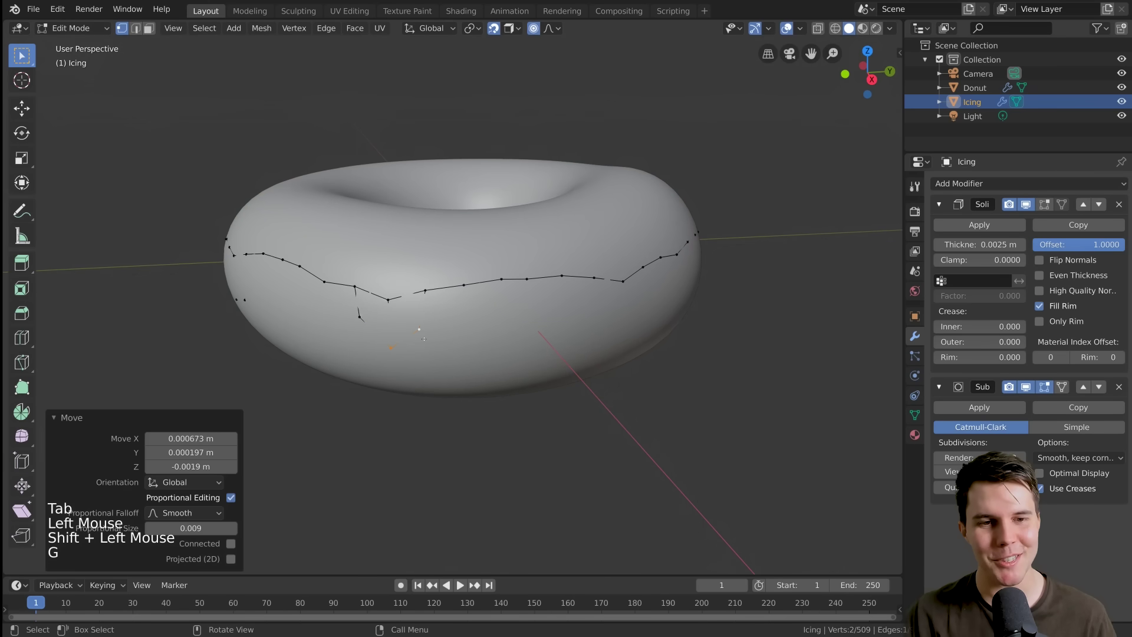
Orbit the donut from several angles in object mode to inspect the rounded drips.
key(Tab)
middle_click(445, 331)
scroll(down, 3)
middle_click(430, 330)
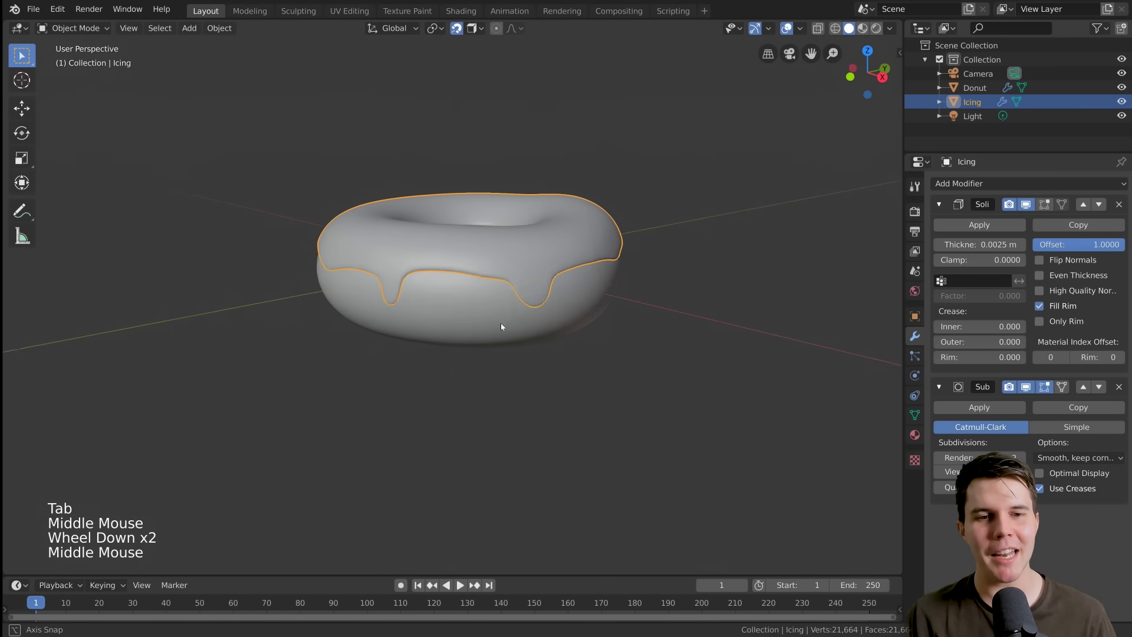
middle_click(529, 325)
key(alt+a)
middle_click(595, 294)
middle_click(359, 303)
middle_click(539, 317)
click(544, 283)
middle_click(560, 291)
middle_click(525, 294)
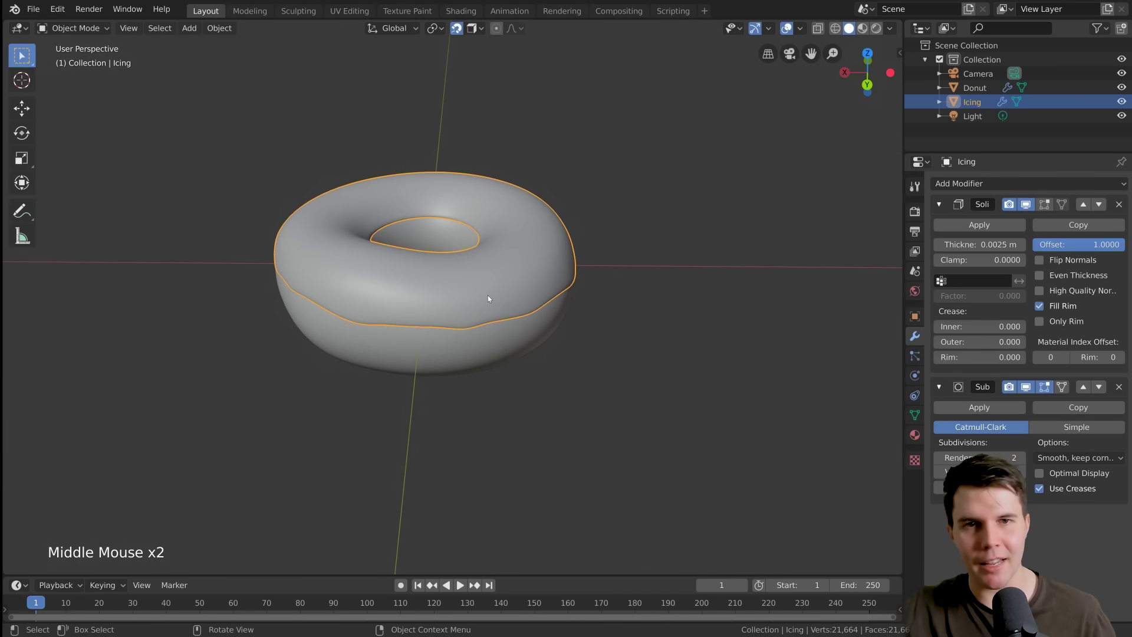
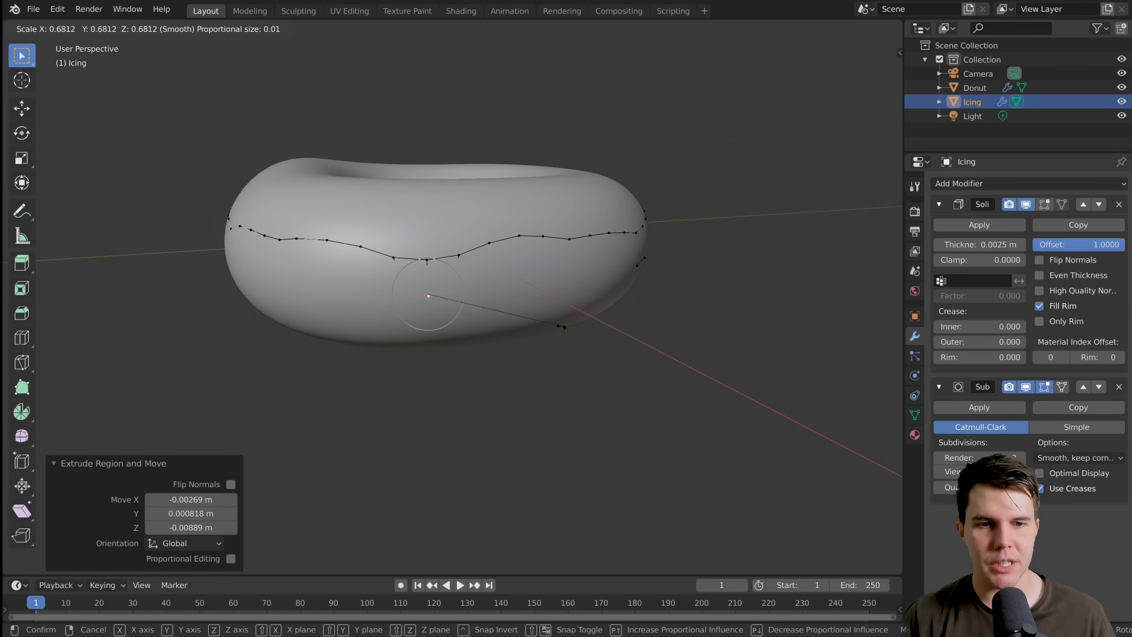
Pull out and shape a short new drip beneath the icing's lower edge, checking it along the rim.
key(Tab)
middle_click(527, 312)
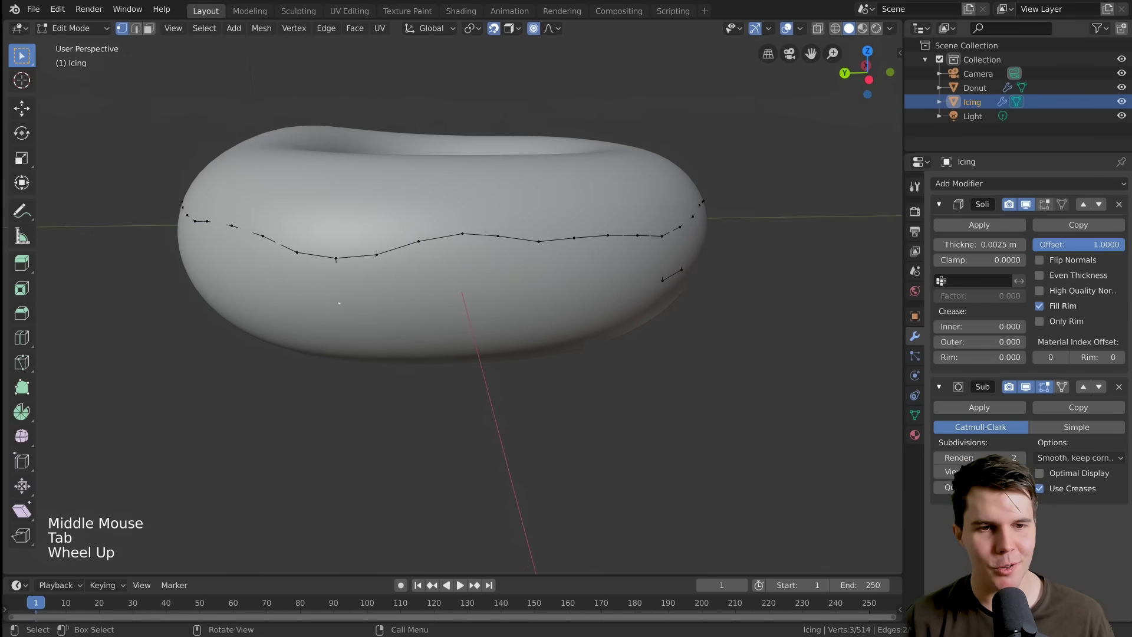
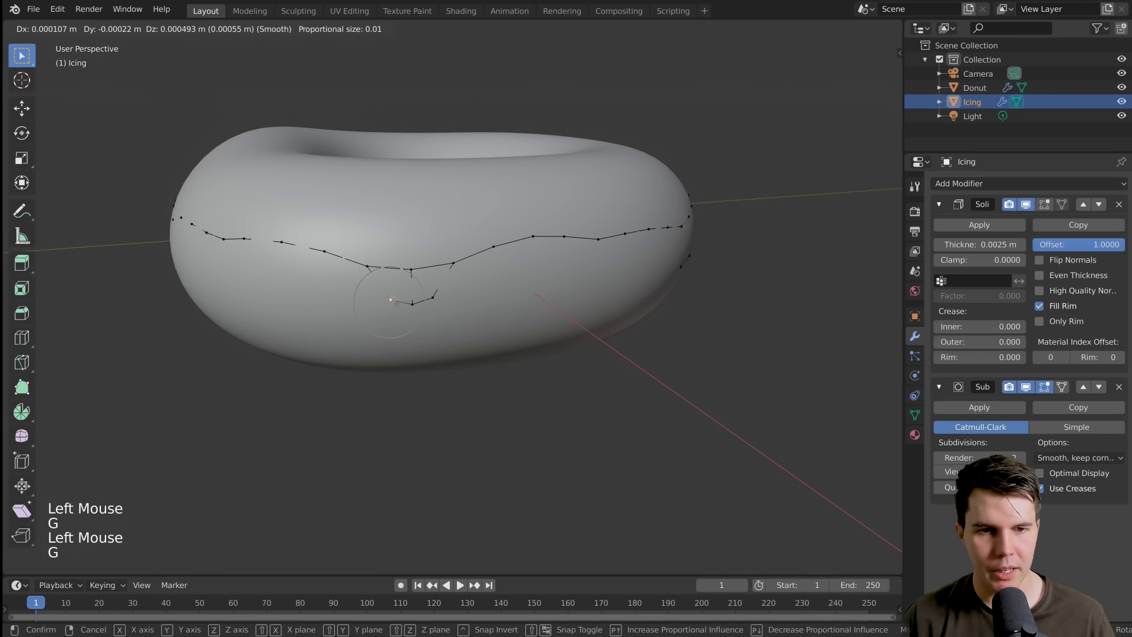
key(Tab)
middle_click(456, 297)
scroll(down, 3)
middle_click(487, 278)
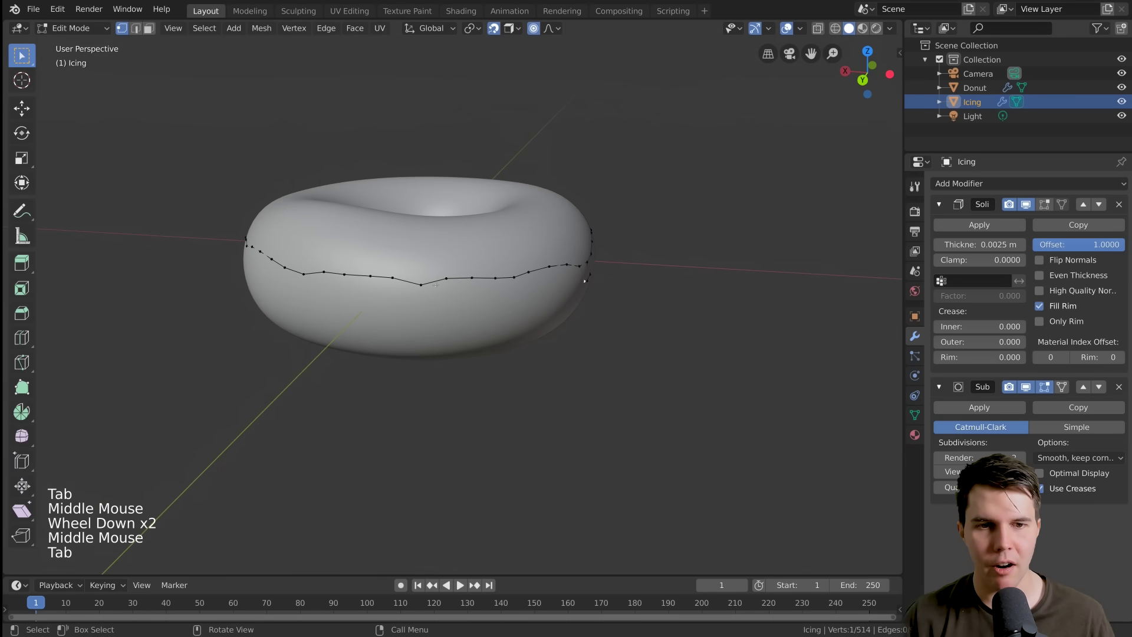
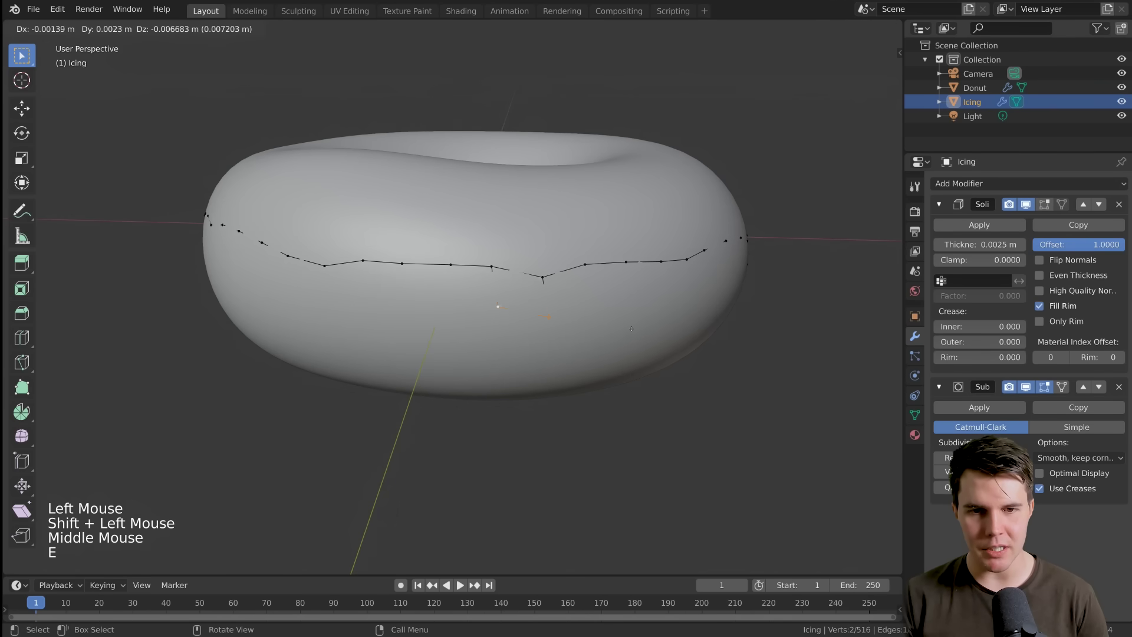
Confirm another stretch of the edge moved down into a drip and preview the full wavy edge.
key(Tab)
middle_click(609, 340)
scroll(down, 3)
middle_click(546, 349)
middle_click(473, 339)
key(alt+a)
middle_click(485, 328)
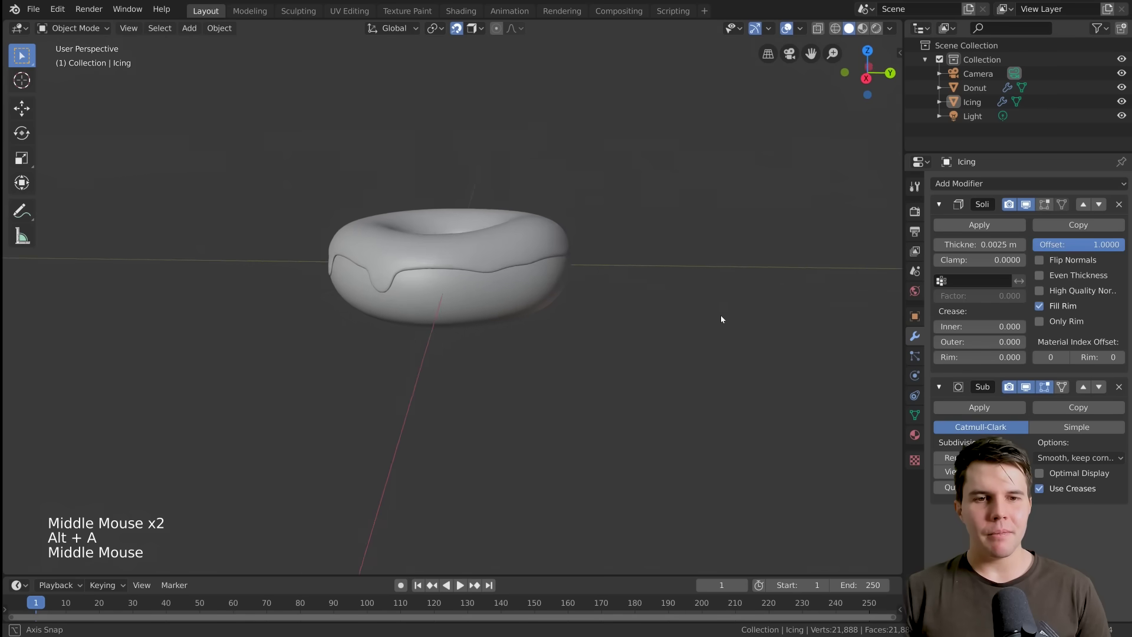
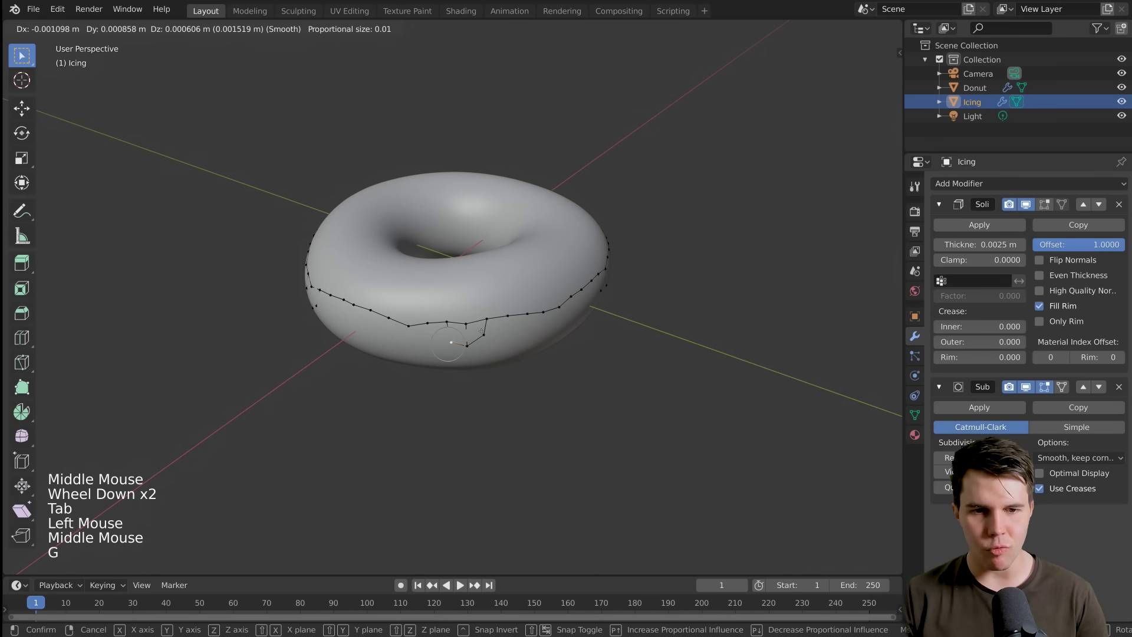
Confirm the last drip and orbit around the donut to inspect the finished dripping edge.
key(Tab)
middle_click(466, 285)
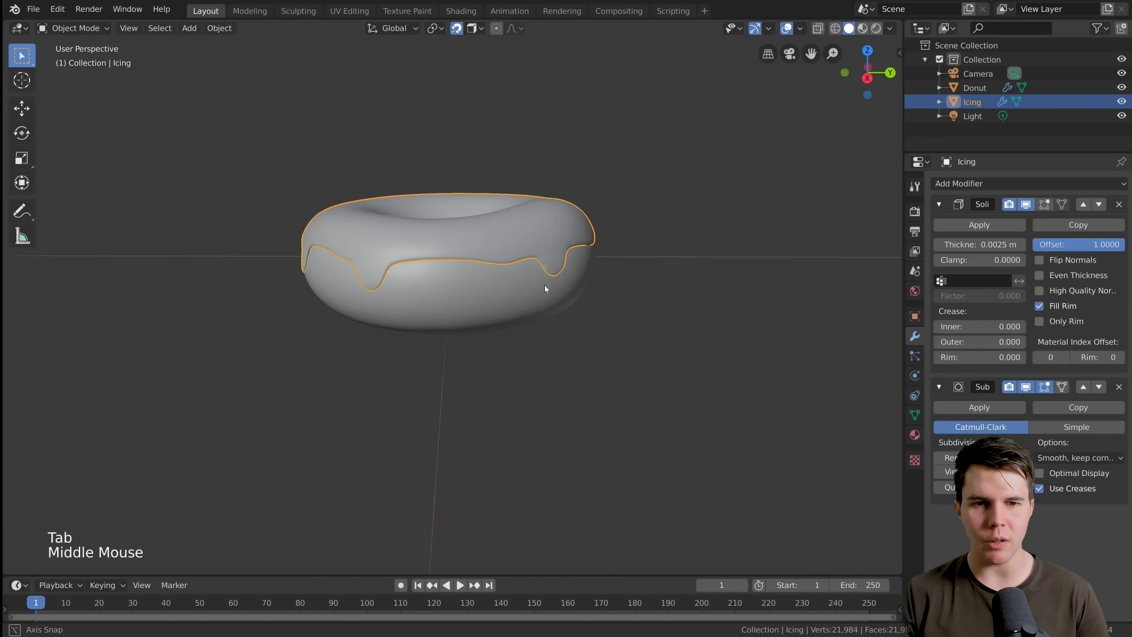
key(alt+a)
middle_click(436, 300)
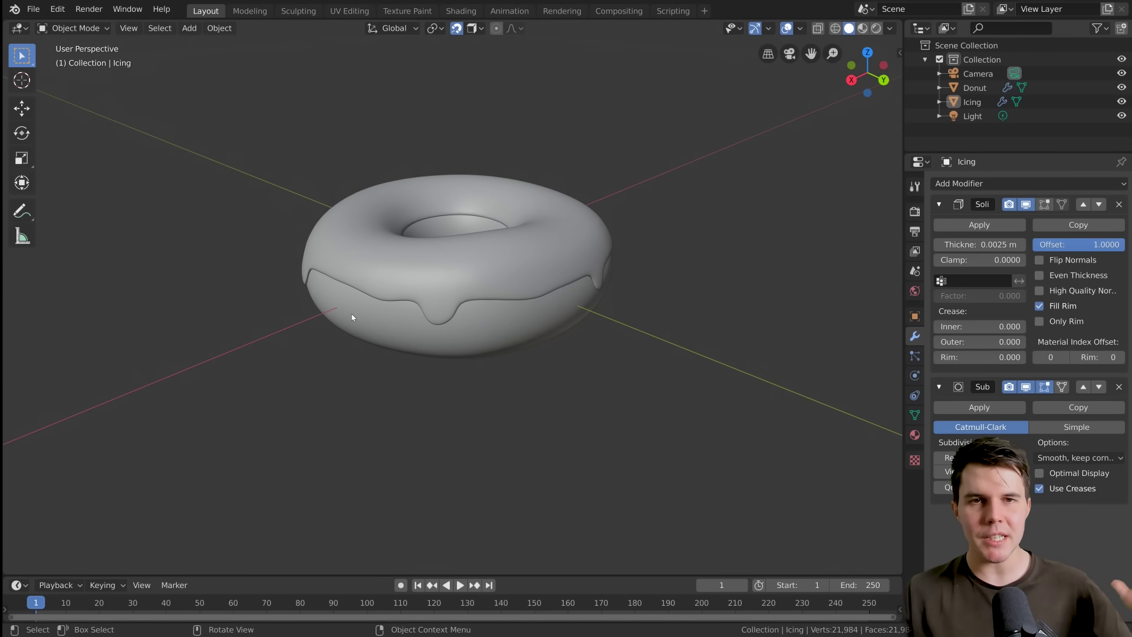
middle_click(389, 340)
scroll(up, 3)
Select the icing object and review its drips from several more angles, then deselect it.
click(472, 307)
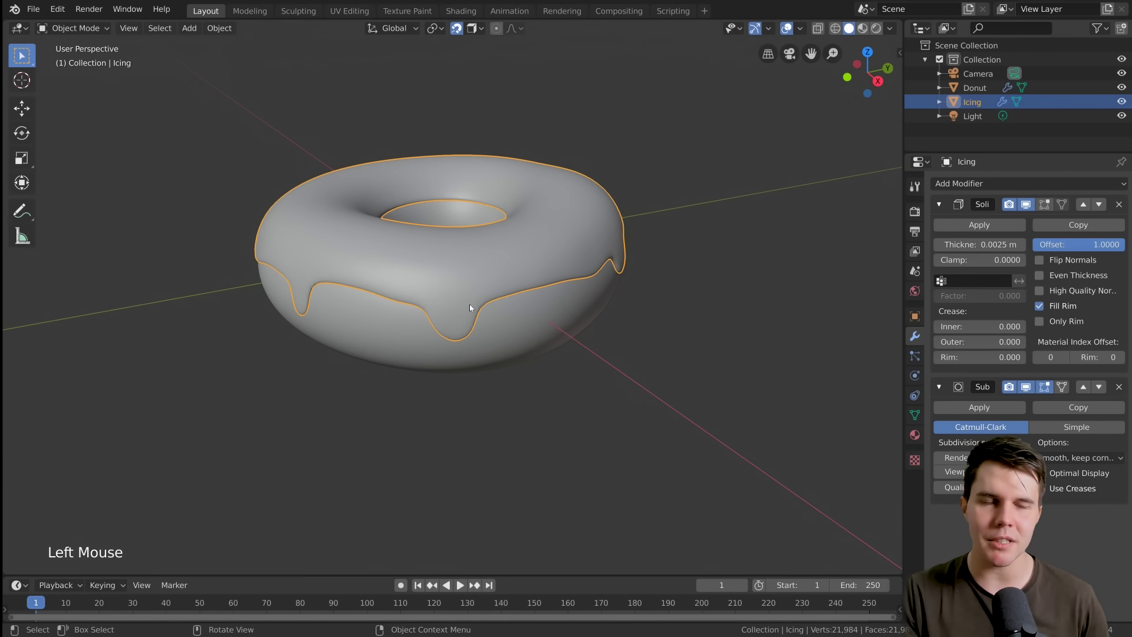
middle_click(469, 329)
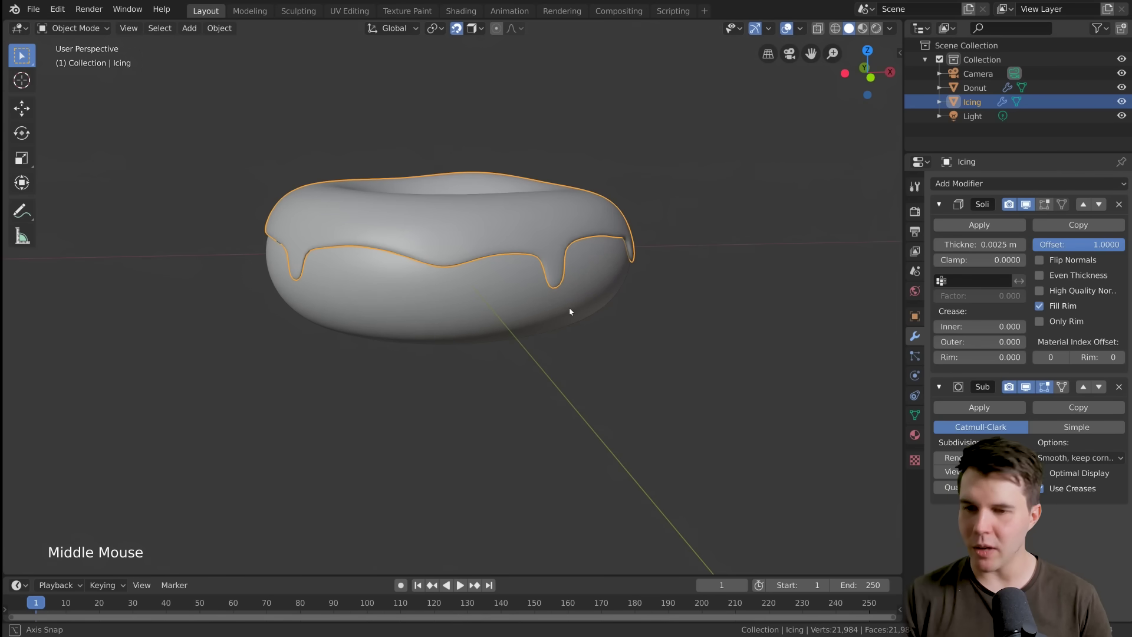
middle_click(565, 330)
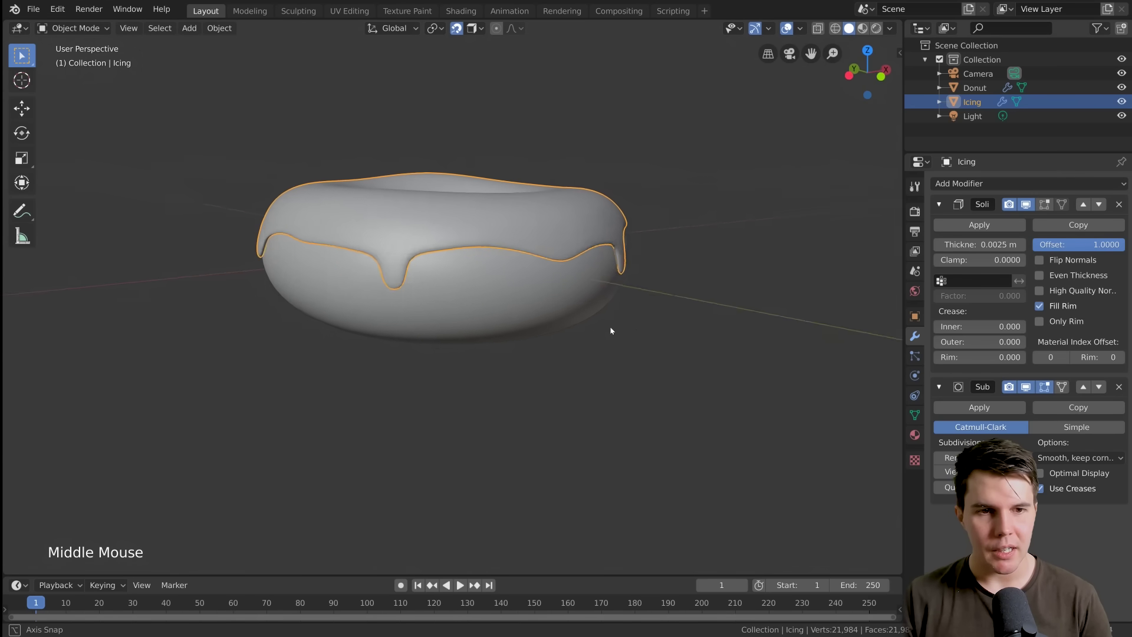
middle_click(533, 256)
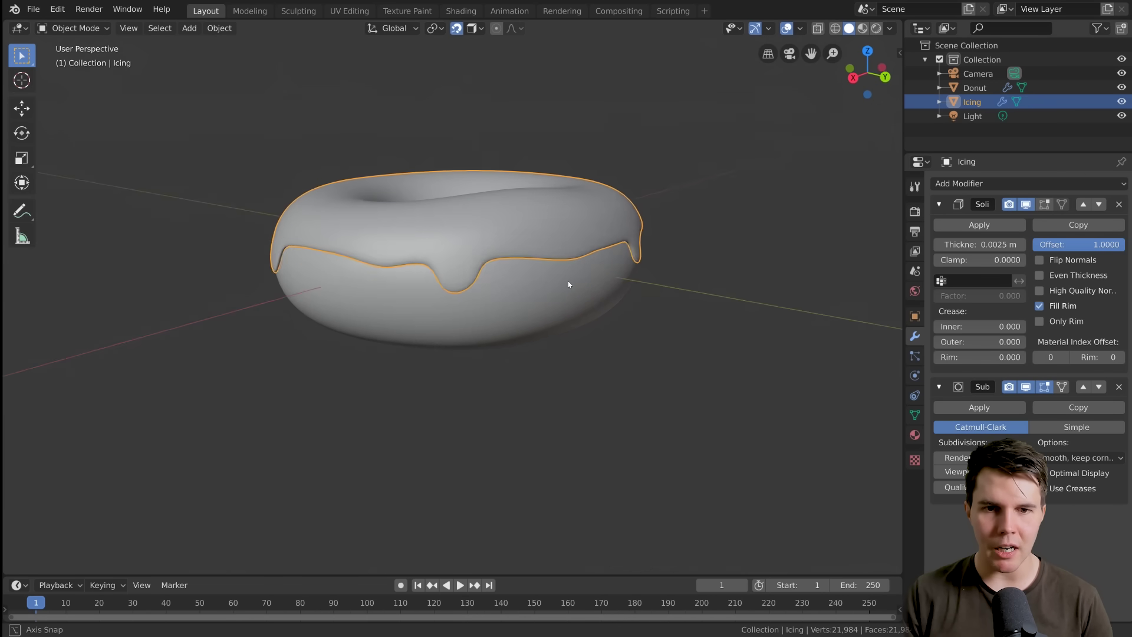
middle_click(509, 297)
key(alt+a)
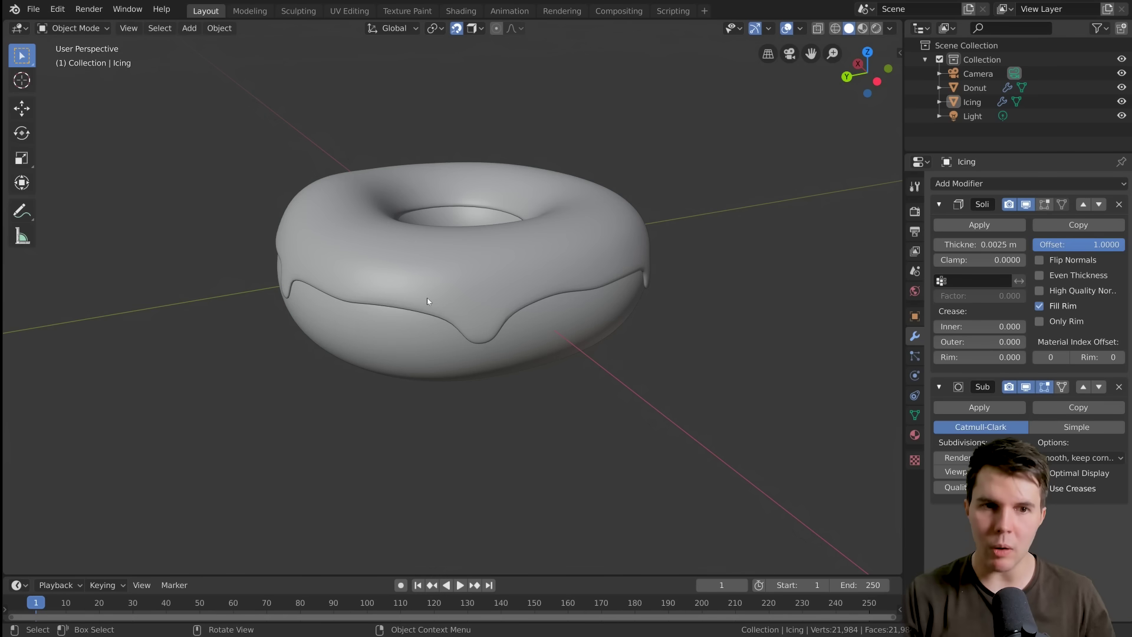
scroll(up, 3)
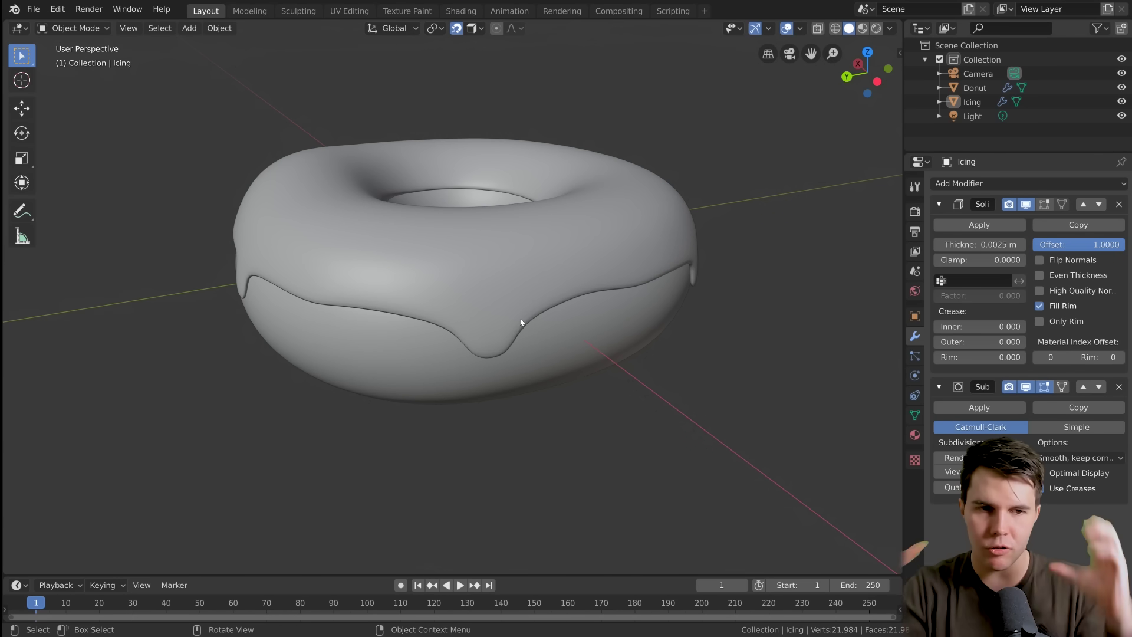
middle_click(267, 299)
middle_click(536, 291)
scroll(down, 3)
middle_click(466, 335)
scroll(up, 3)
middle_click(402, 303)
scroll(up, 3)
middle_click(346, 277)
scroll(down, 3)
middle_click(257, 262)
middle_click(420, 307)
scroll(up, 3)
middle_click(431, 306)
scroll(up, 3)
middle_click(514, 314)
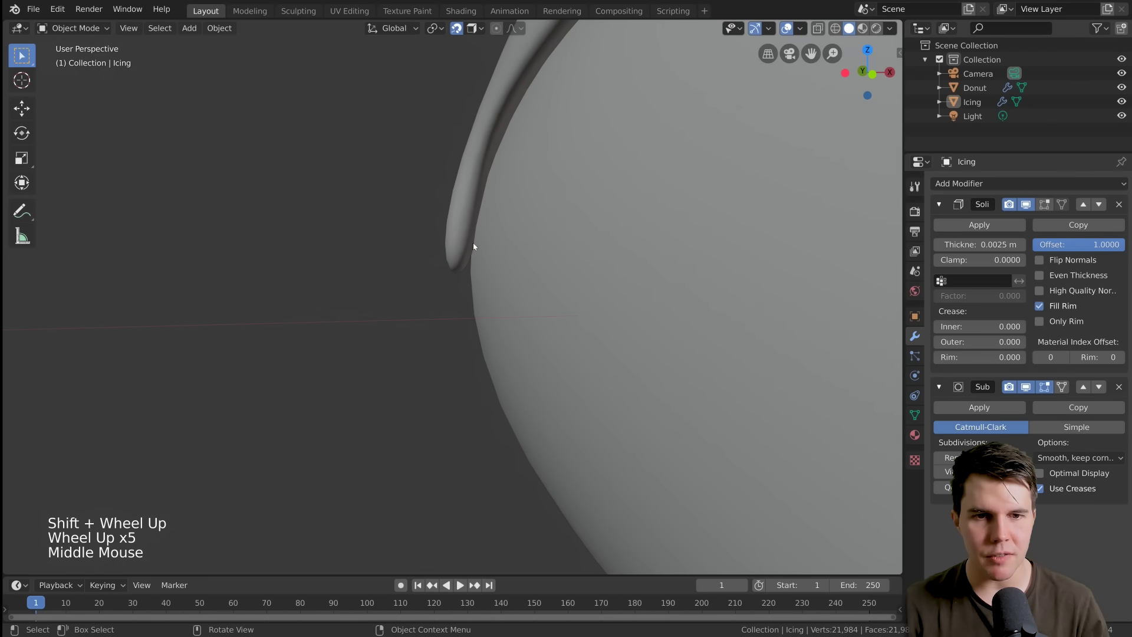
middle_click(484, 269)
scroll(down, 3)
middle_click(519, 250)
scroll(down, 3)
middle_click(550, 134)
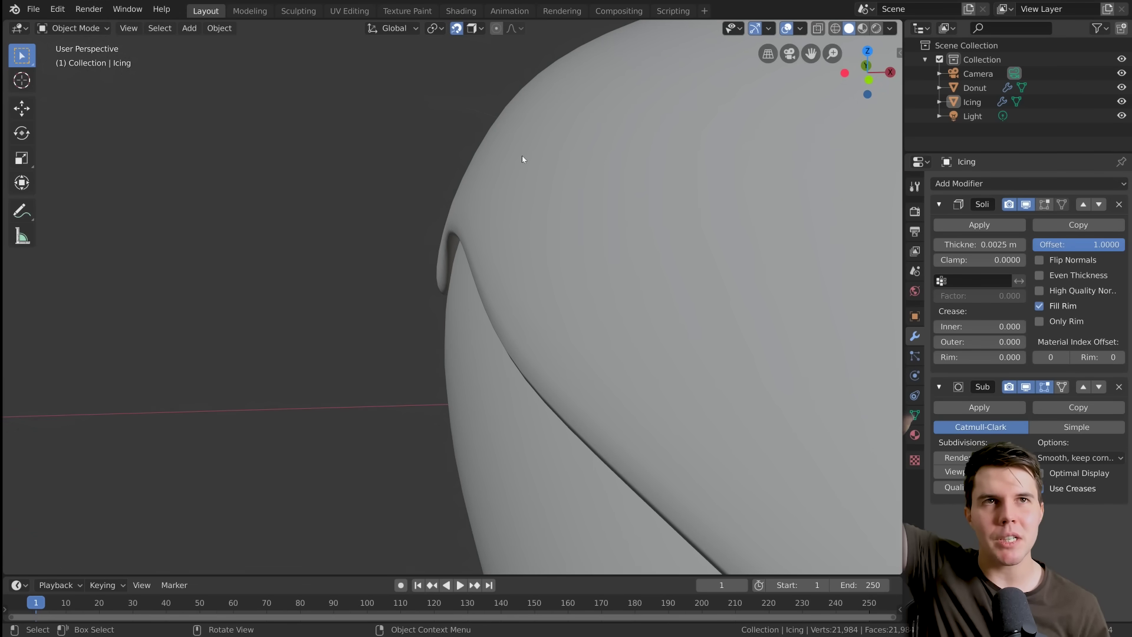
scroll(down, 3)
scroll(up, 3)
middle_click(528, 222)
scroll(up, 3)
scroll(up, 3)
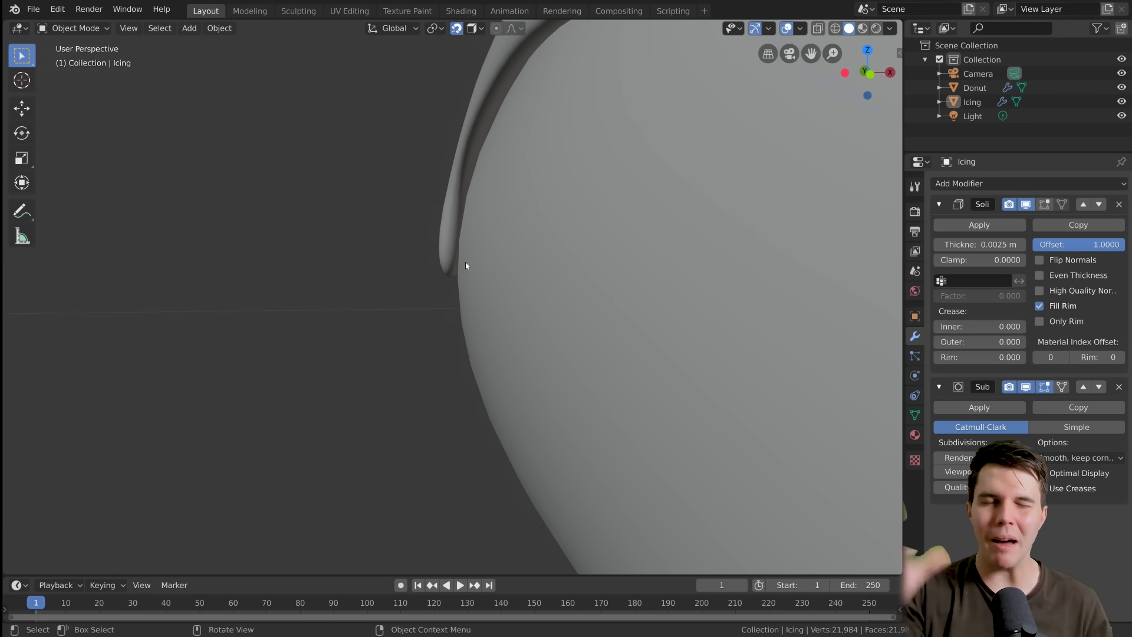
middle_click(481, 274)
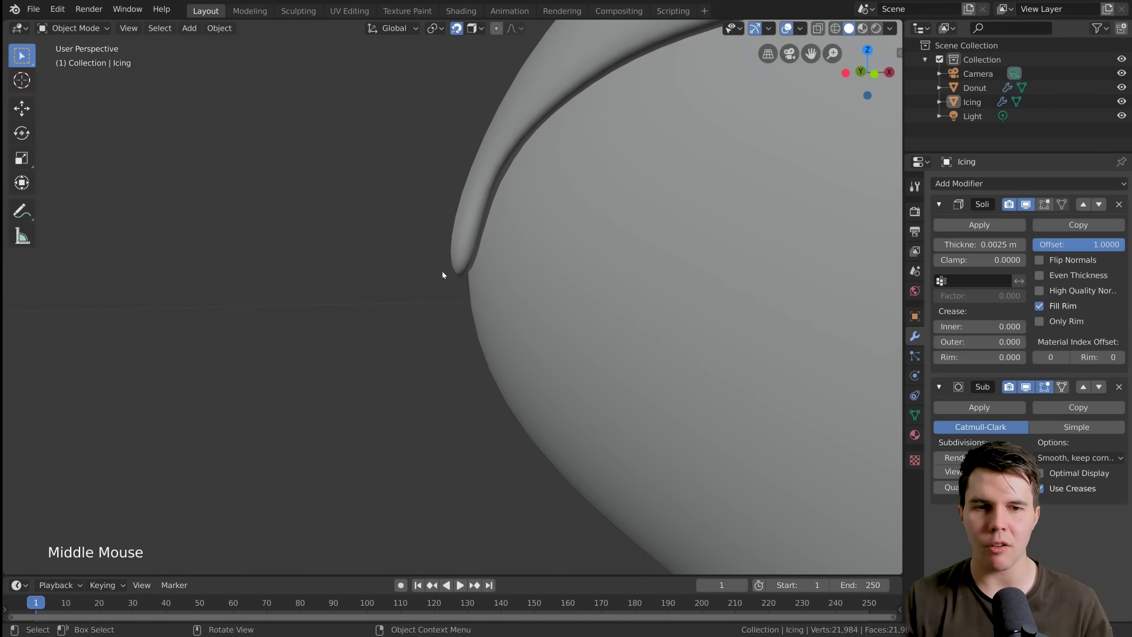
scroll(down, 3)
middle_click(469, 303)
scroll(down, 3)
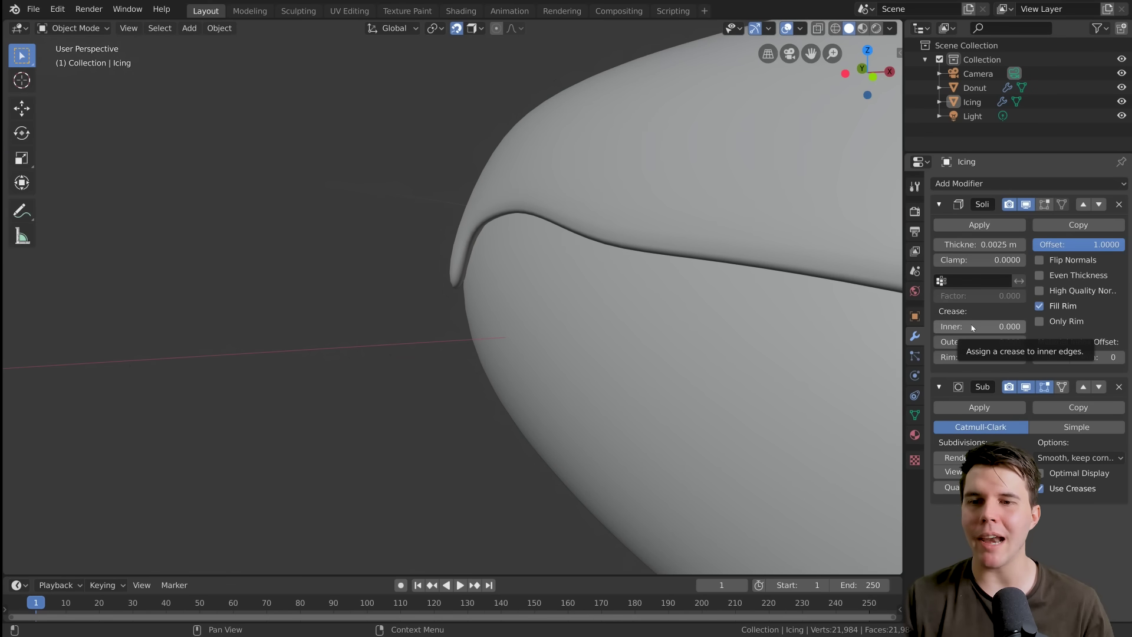
Set the Solidify modifier's Crease Inner to 1.000 and inspect the smoothed rim and drips.
click(975, 328)
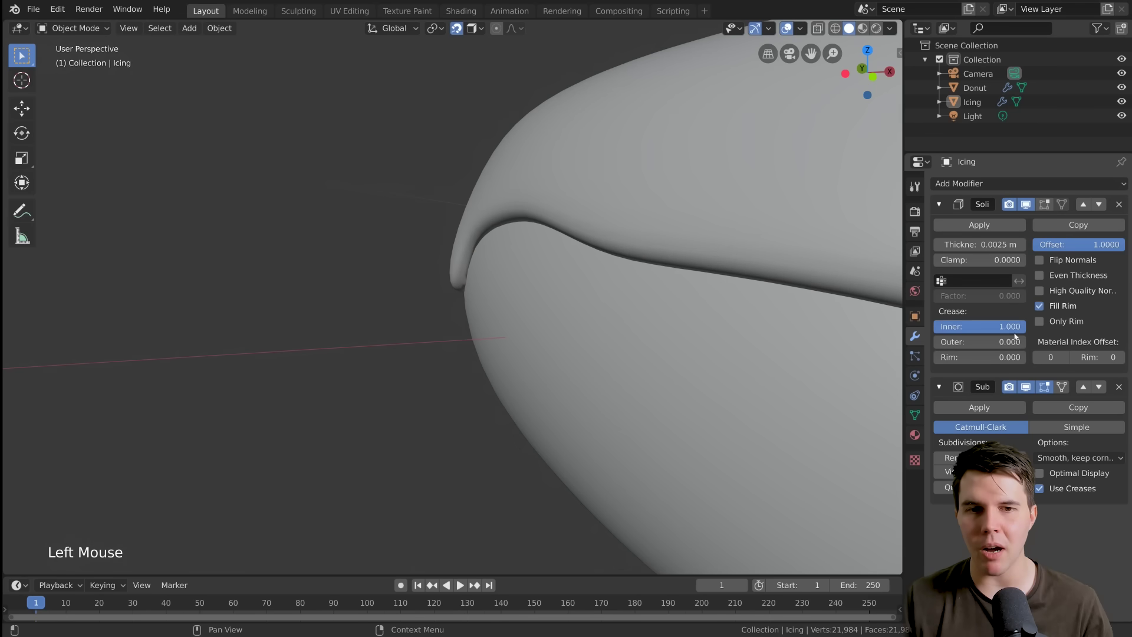
scroll(down, 3)
middle_click(536, 319)
middle_click(416, 326)
scroll(down, 3)
middle_click(411, 310)
scroll(down, 3)
middle_click(442, 316)
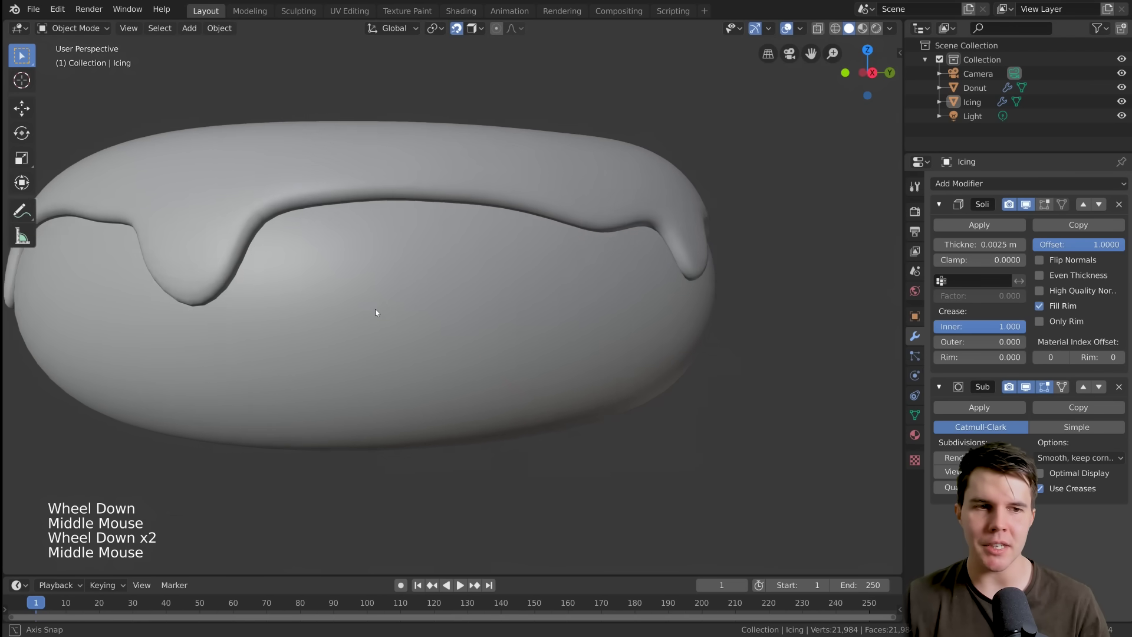
scroll(down, 3)
middle_click(386, 314)
key(alt+a)
middle_click(463, 360)
scroll(down, 3)
middle_click(631, 372)
middle_click(535, 373)
scroll(up, 3)
middle_click(475, 368)
scroll(up, 3)
middle_click(549, 361)
middle_click(409, 363)
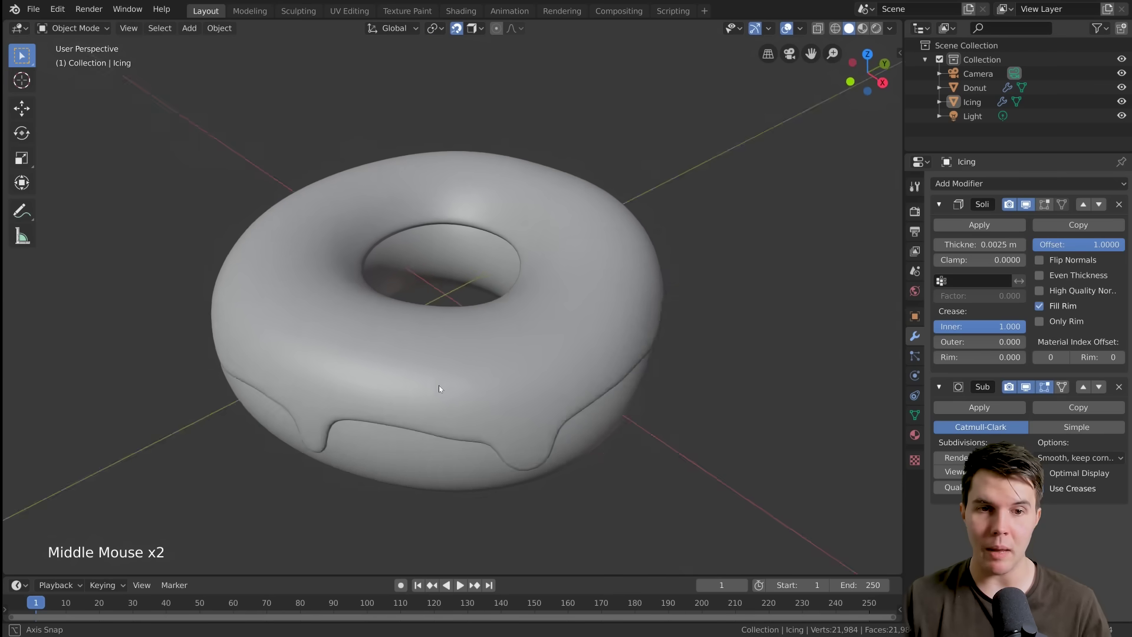